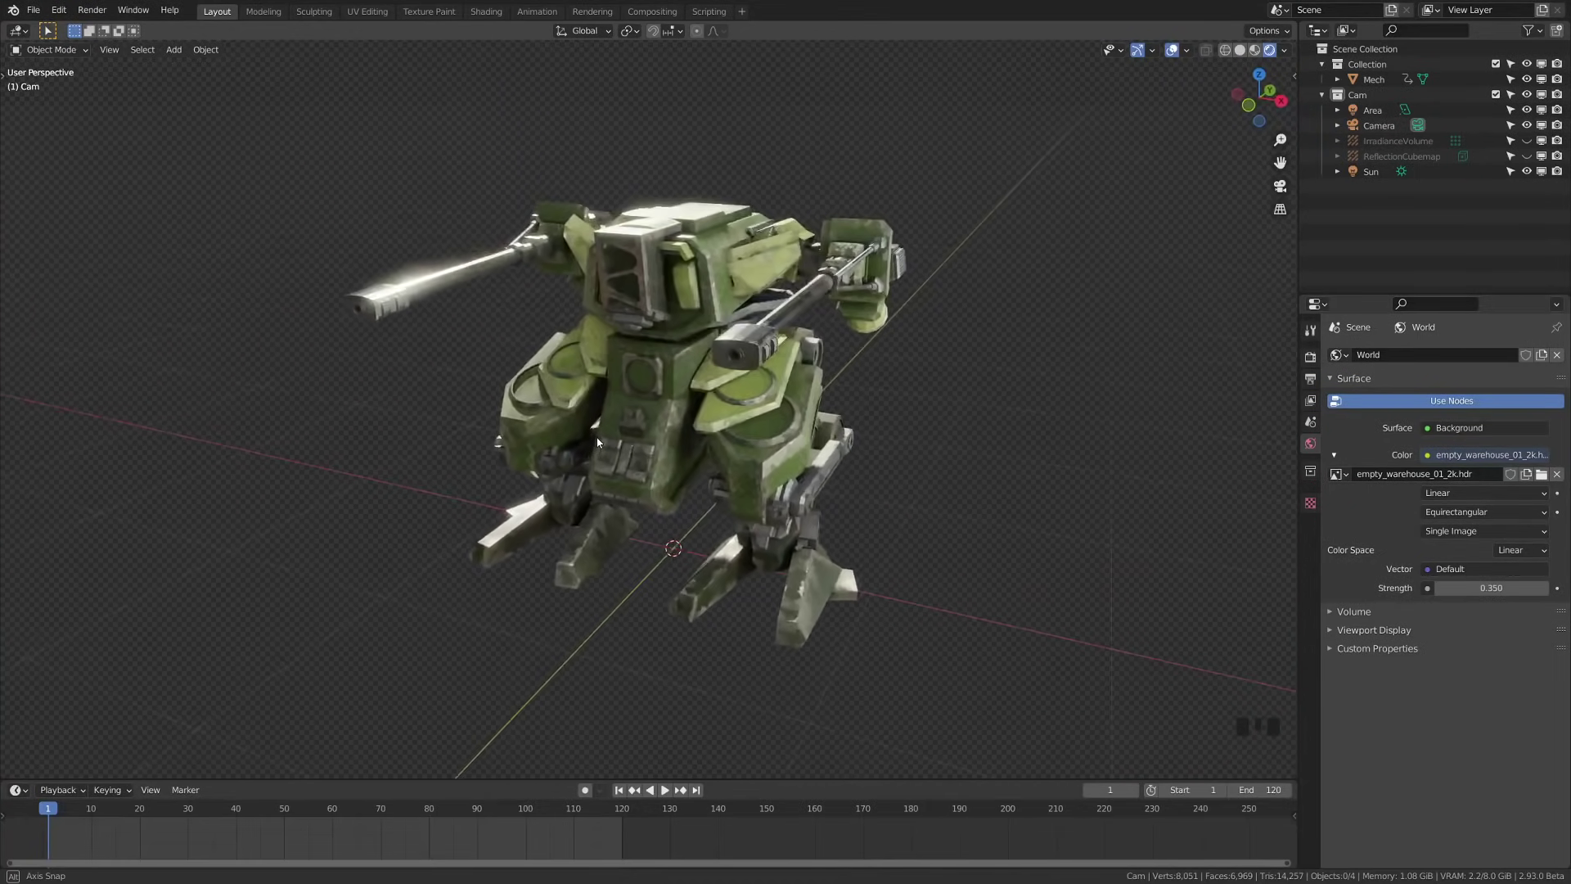
- Add a Grease Pencil Stroke object and move it out of the Cam collection
{"action": "left_click_drag", "start_coordinate": [587, 480], "coordinate": [765, 324]}
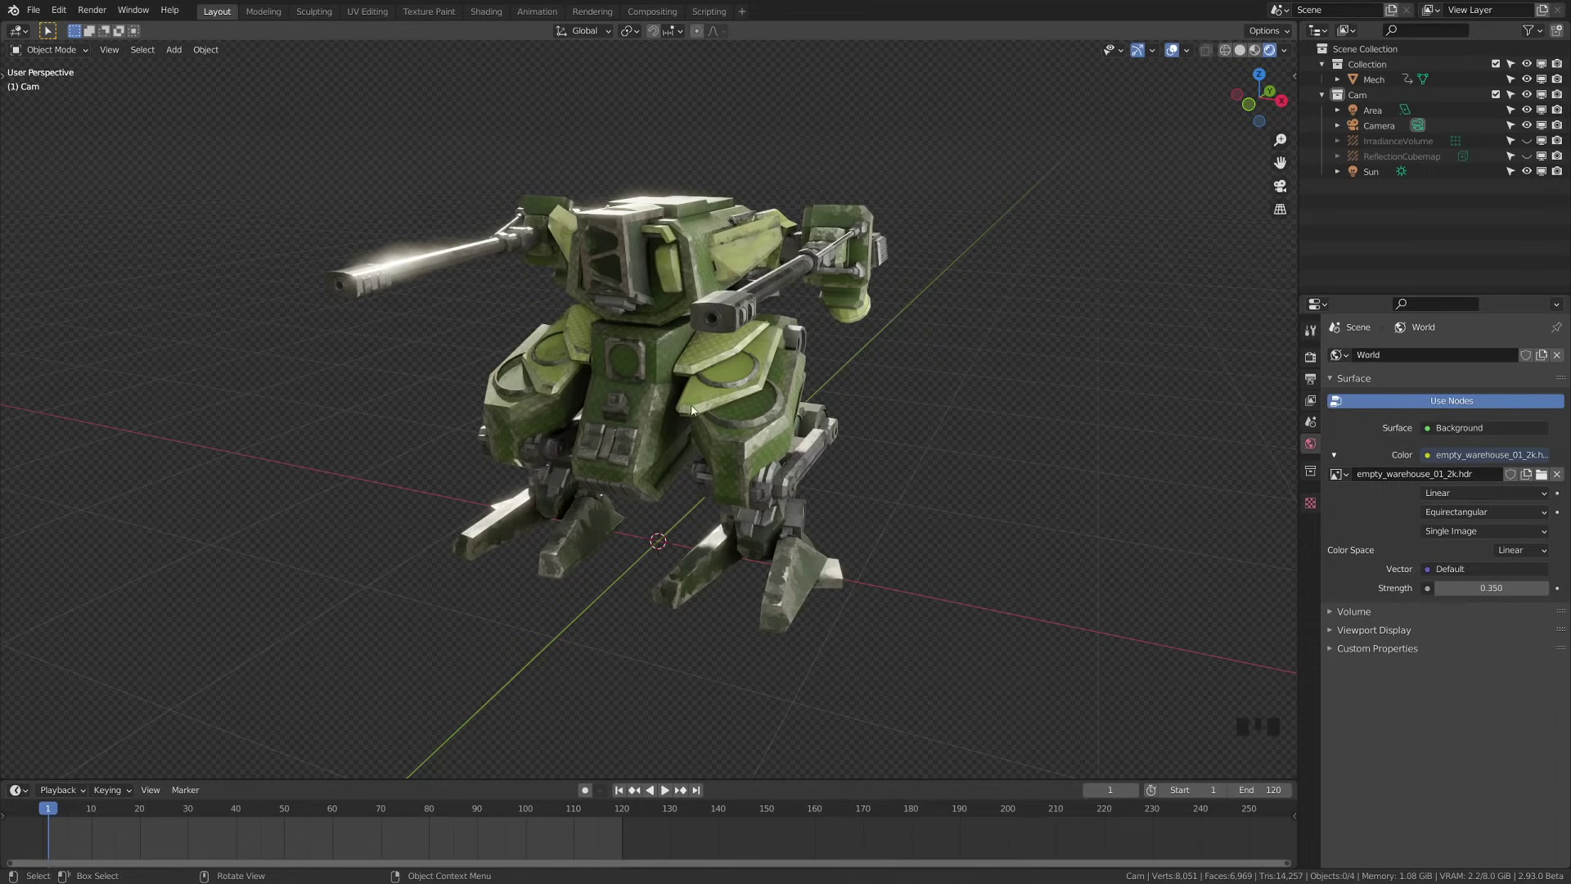
{"action": "left_click_drag", "start_coordinate": [670, 446], "coordinate": [672, 461]}
{"action": "key", "text": "shift+a"}
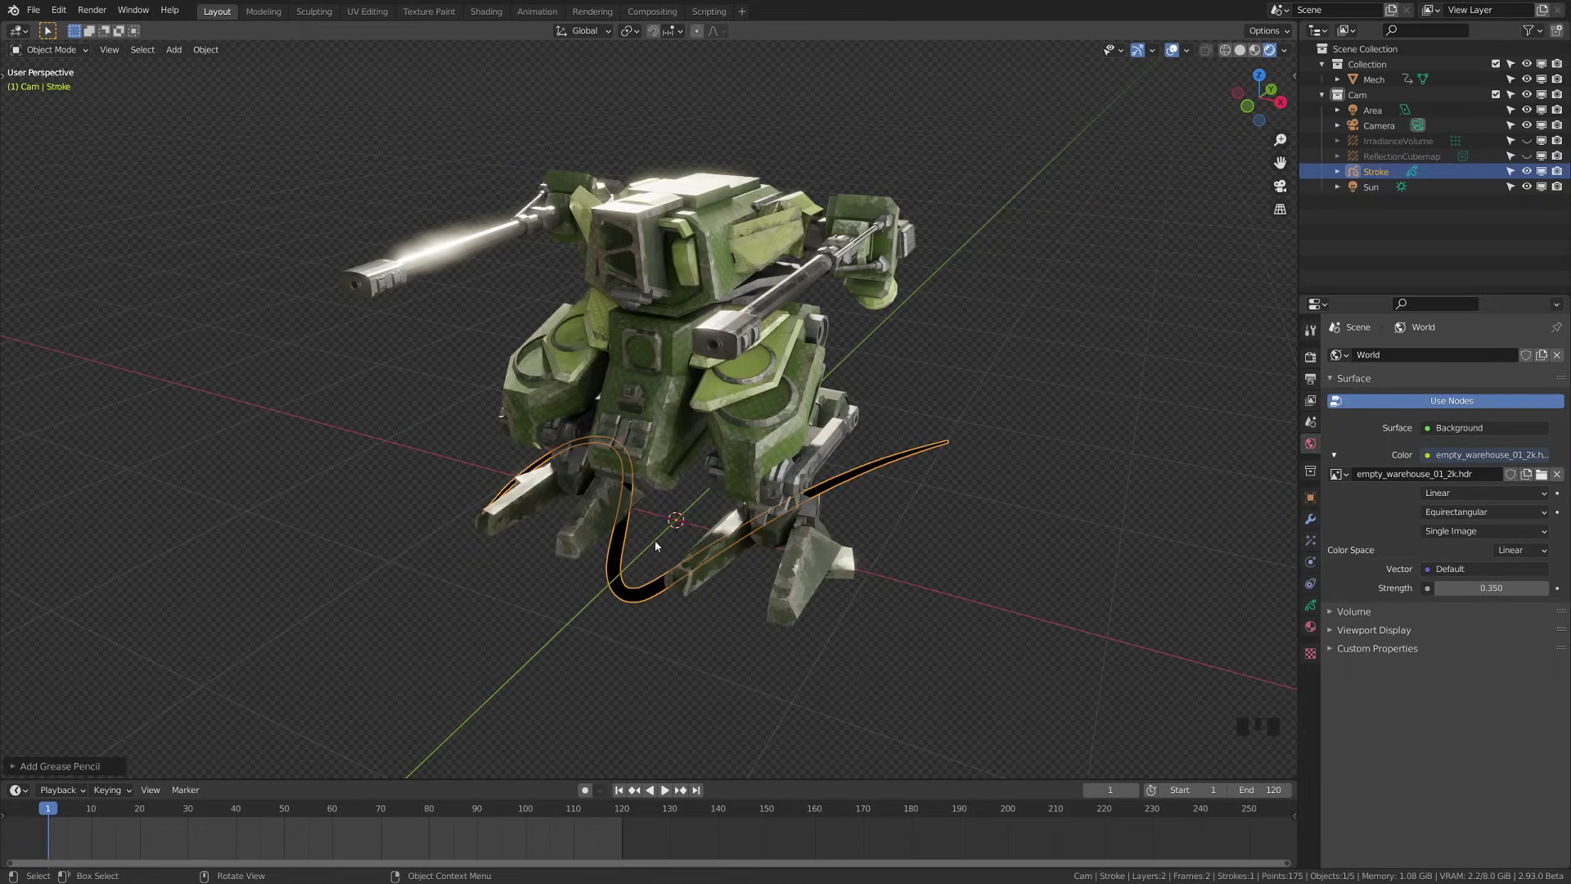
{"action": "left_click_drag", "start_coordinate": [1385, 177], "coordinate": [1387, 221]}
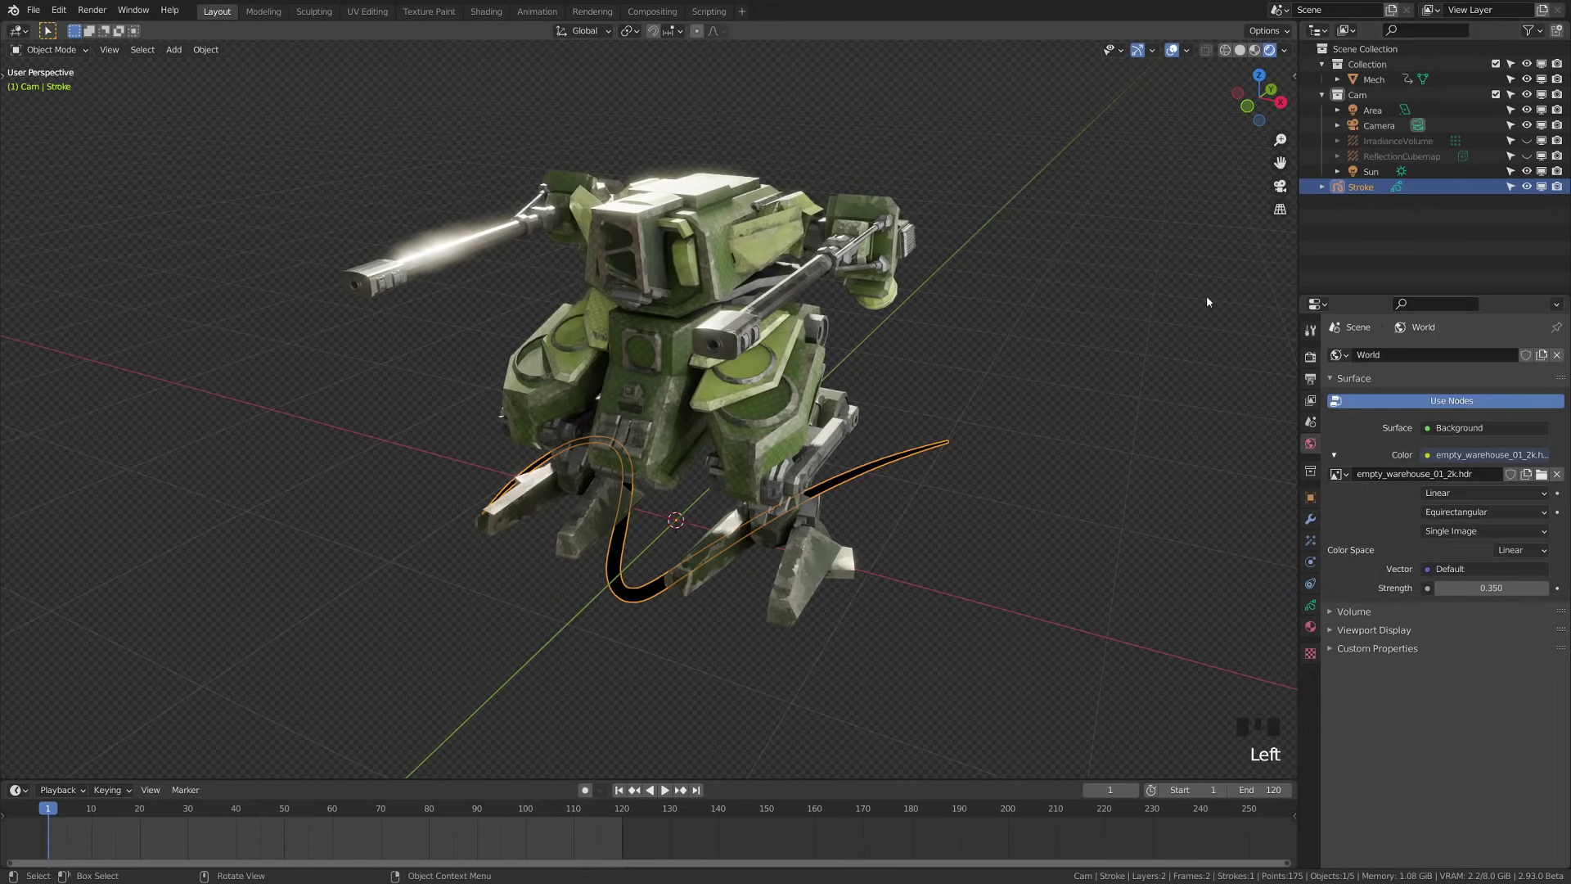
{"action": "left_click_drag", "start_coordinate": [699, 513], "coordinate": [672, 544]}
- Delete all of the default squiggle's points in Edit Mode, leaving the Stroke object empty
{"action": "key", "text": "Tab"}
{"action": "key", "text": "a"}
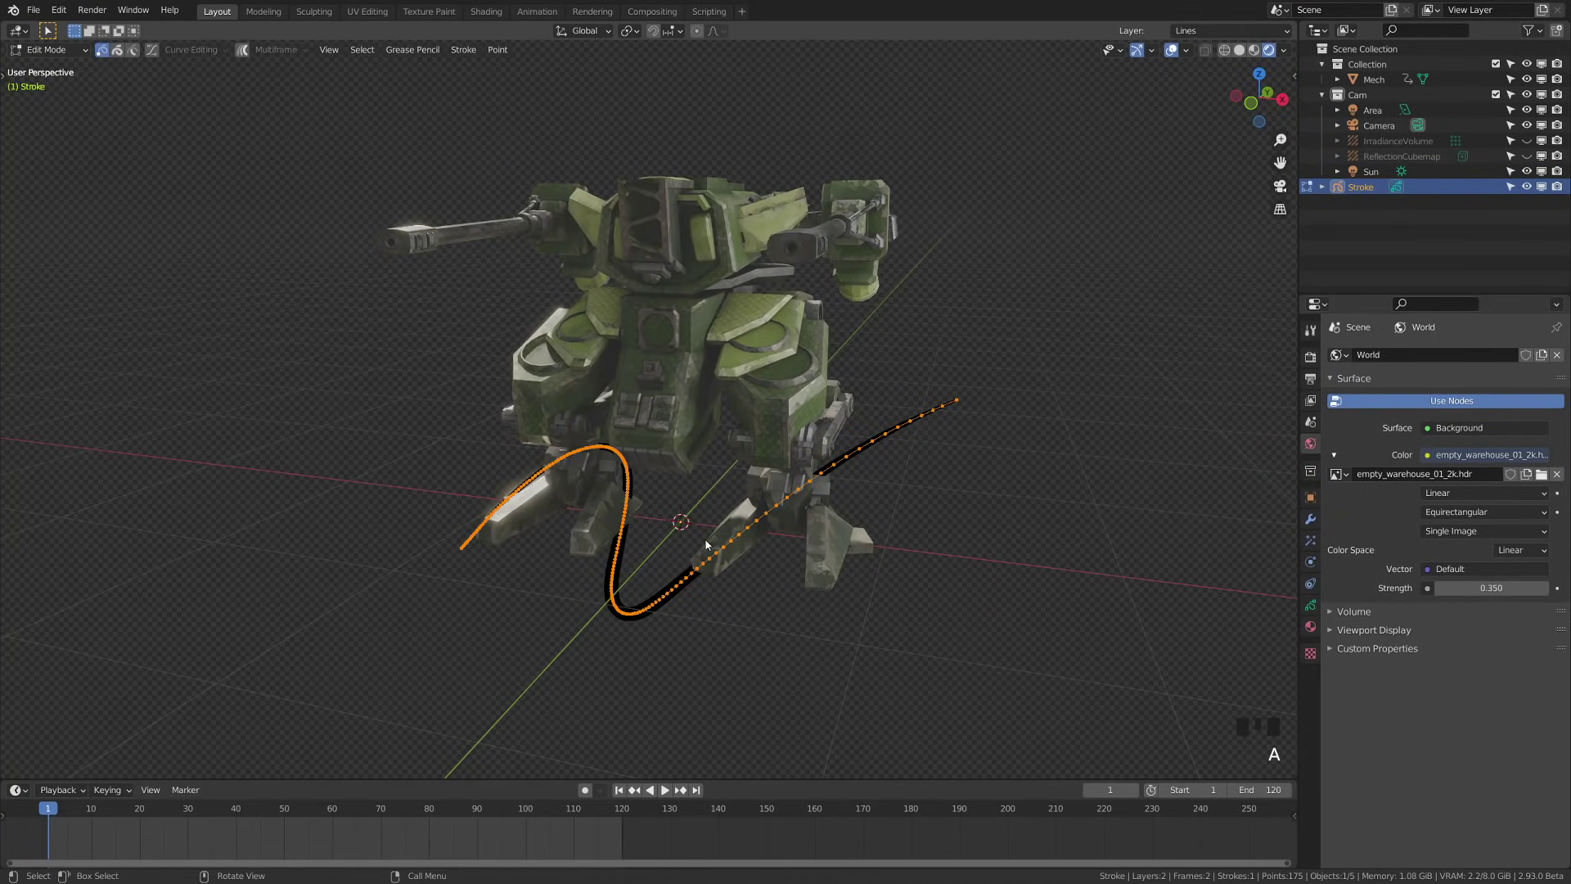
{"action": "key", "text": "x"}
{"action": "key", "text": "Tab"}
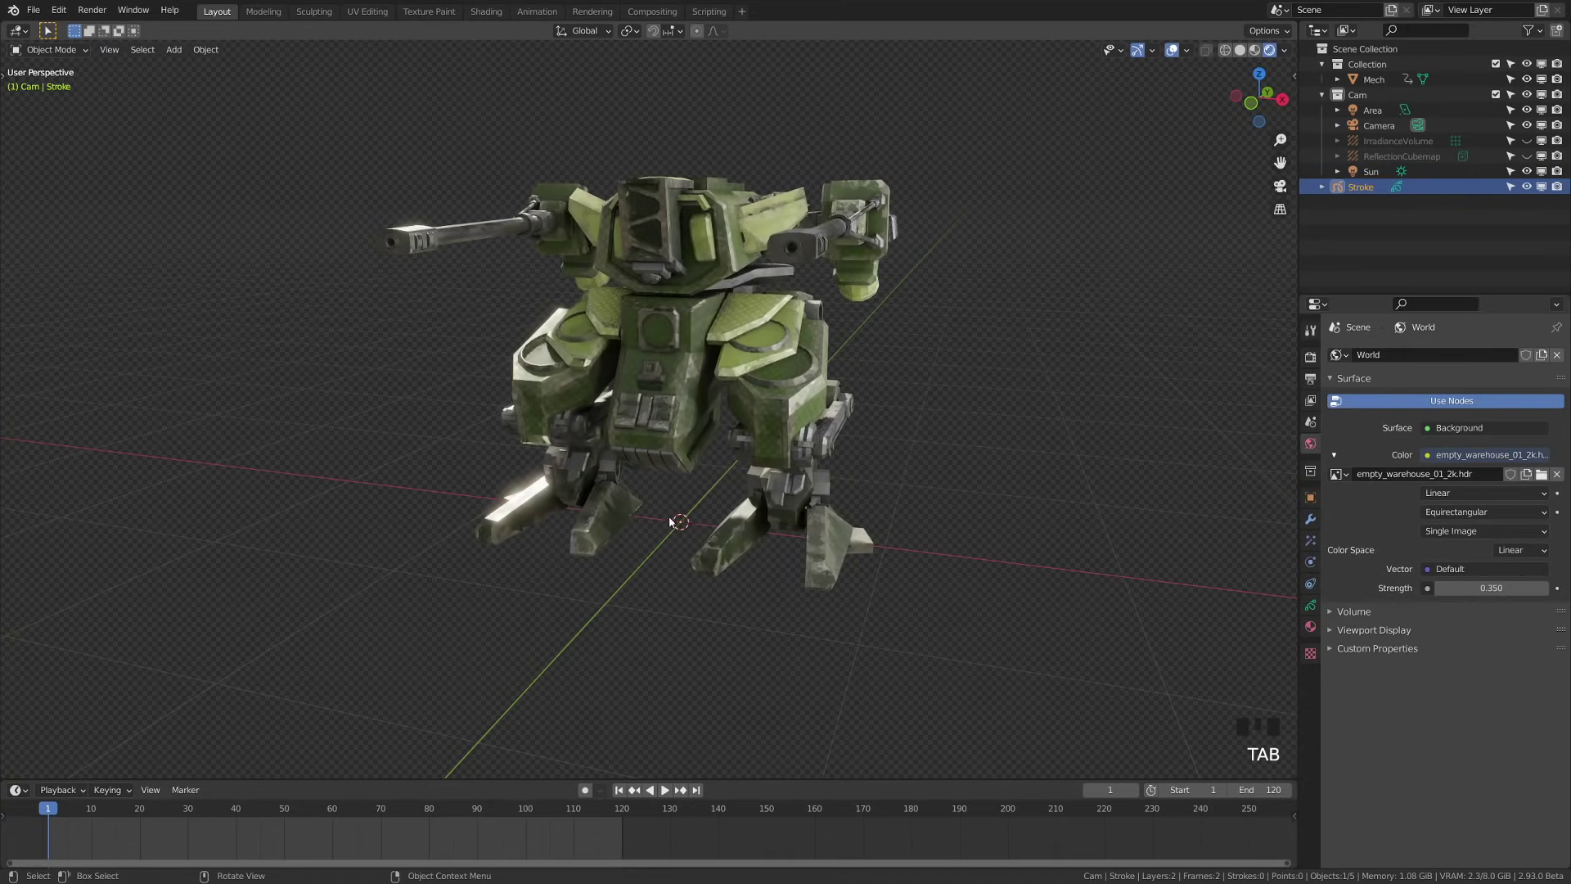
{"action": "left_click_drag", "start_coordinate": [770, 487], "coordinate": [1369, 186]}
{"action": "left_click", "coordinate": [1368, 186]}
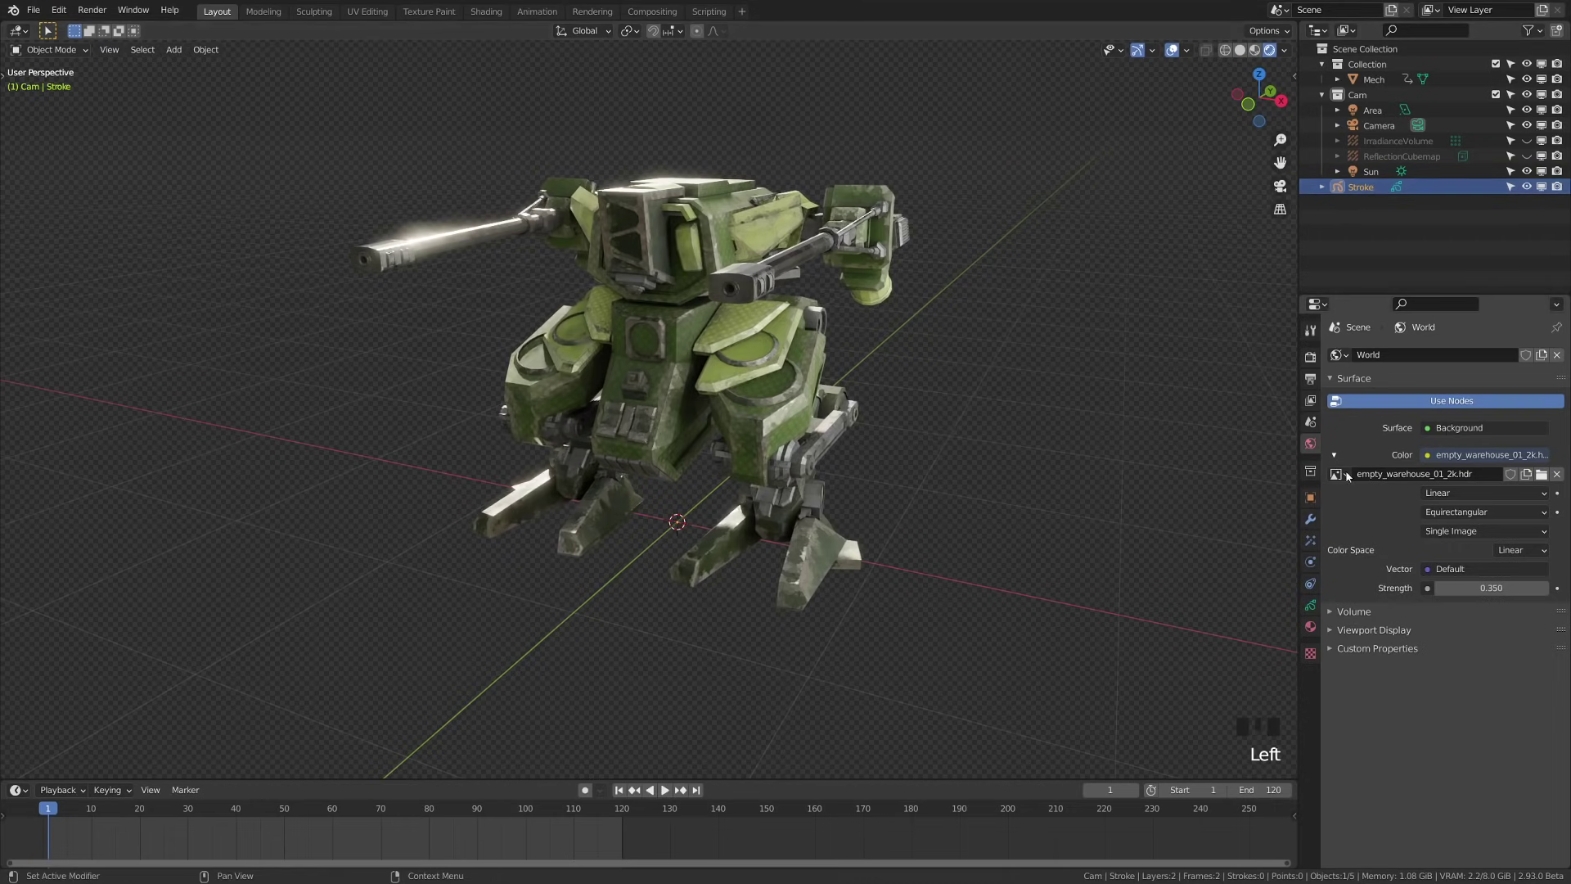
- Add a Line Art modifier to the Stroke object from Modifier Properties
{"action": "left_click", "coordinate": [1318, 526]}
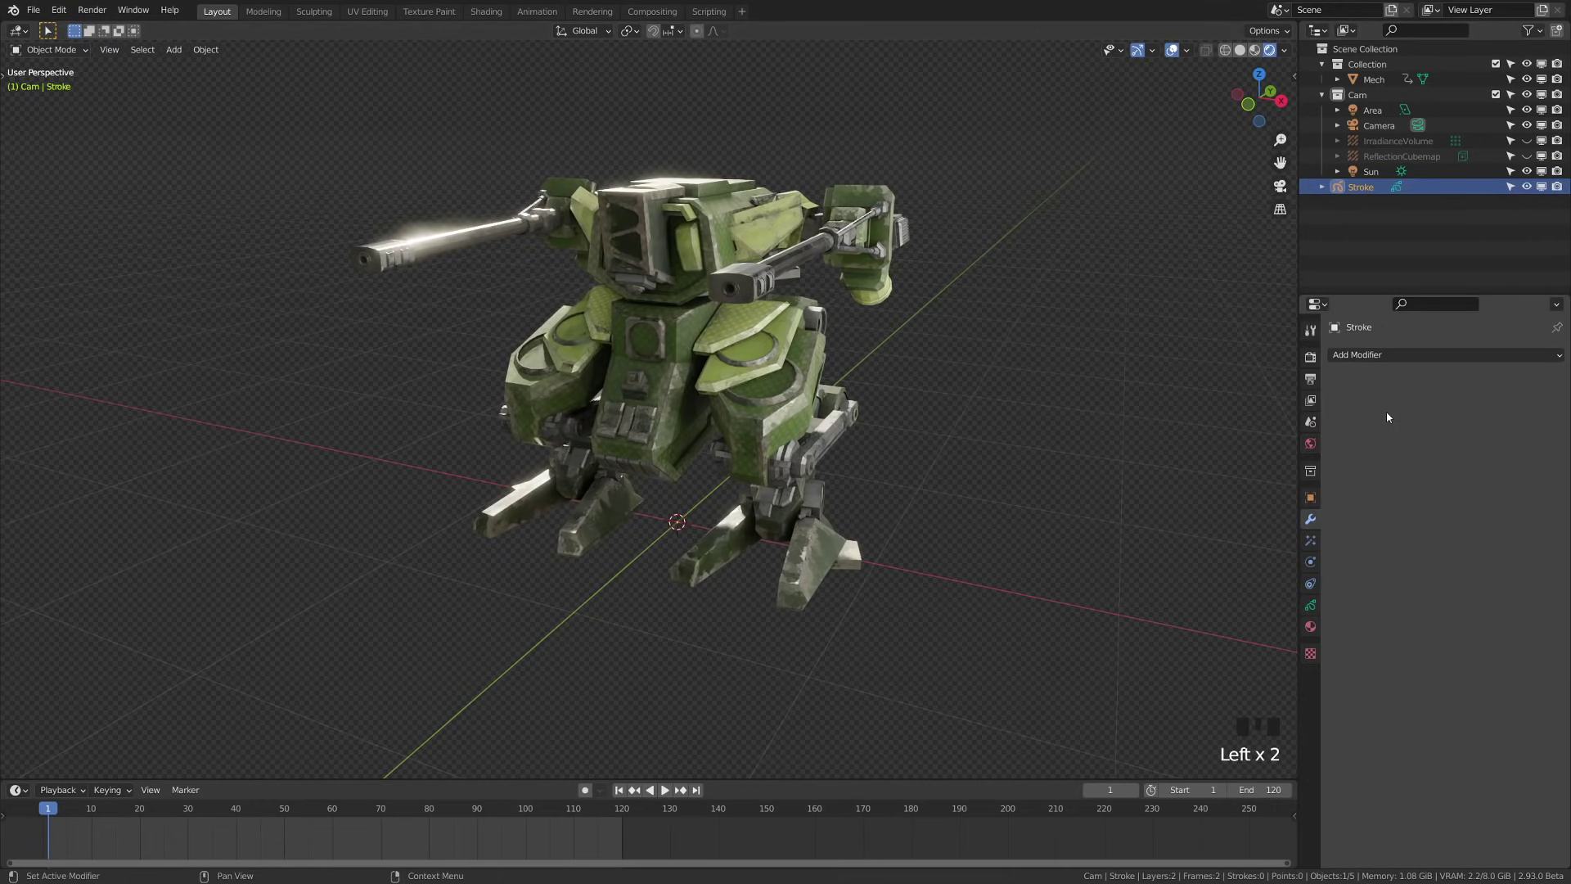
{"action": "left_click_drag", "start_coordinate": [1367, 359], "coordinate": [1319, 438]}
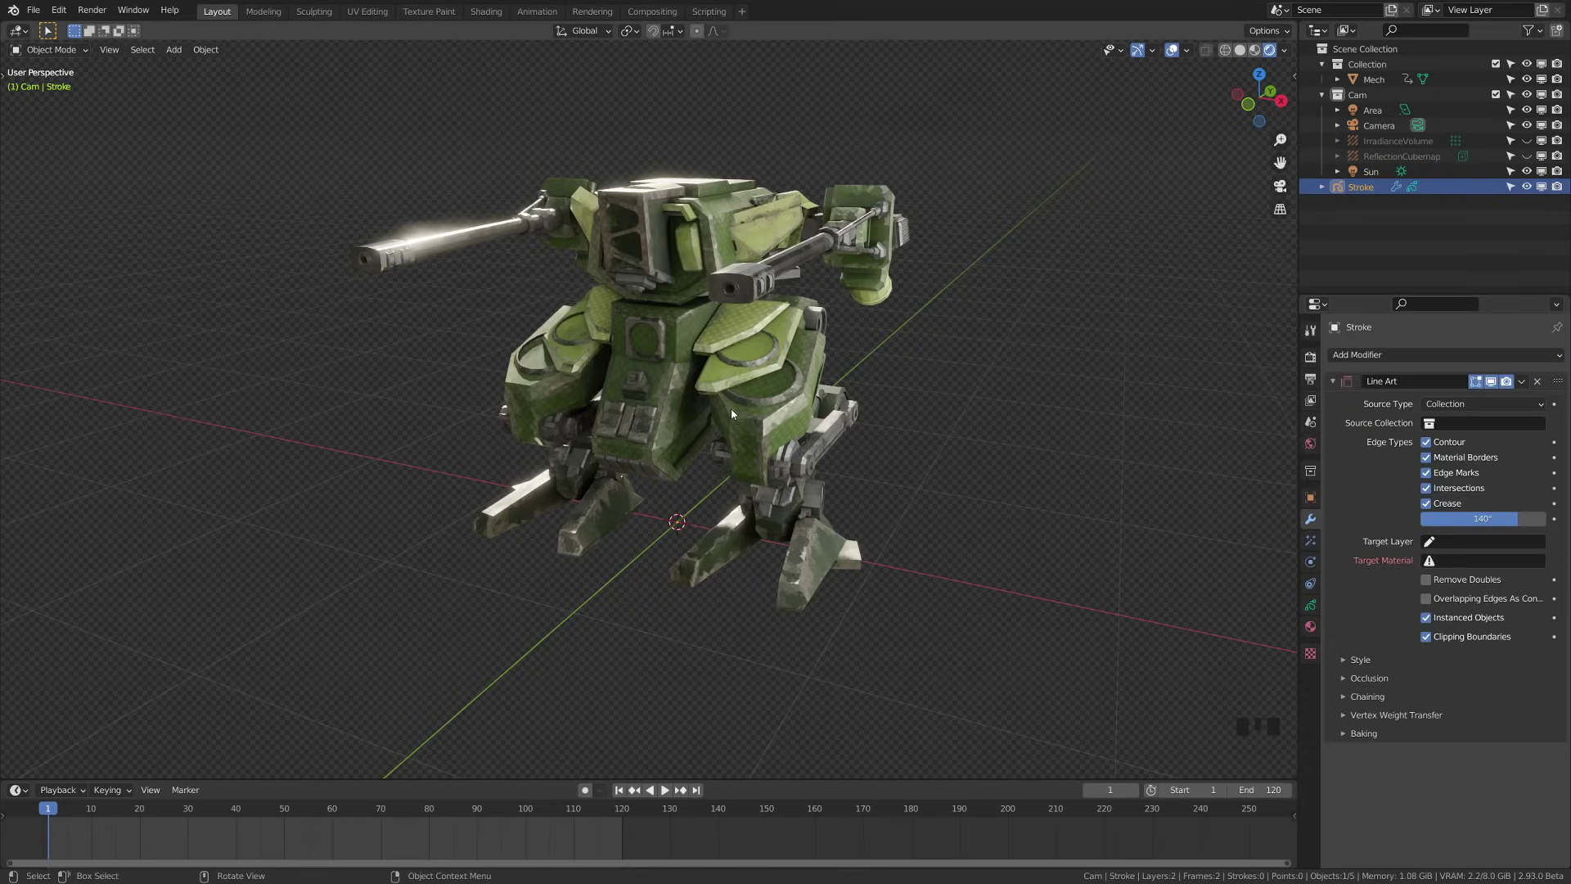
{"action": "left_click_drag", "start_coordinate": [943, 458], "coordinate": [1519, 633]}
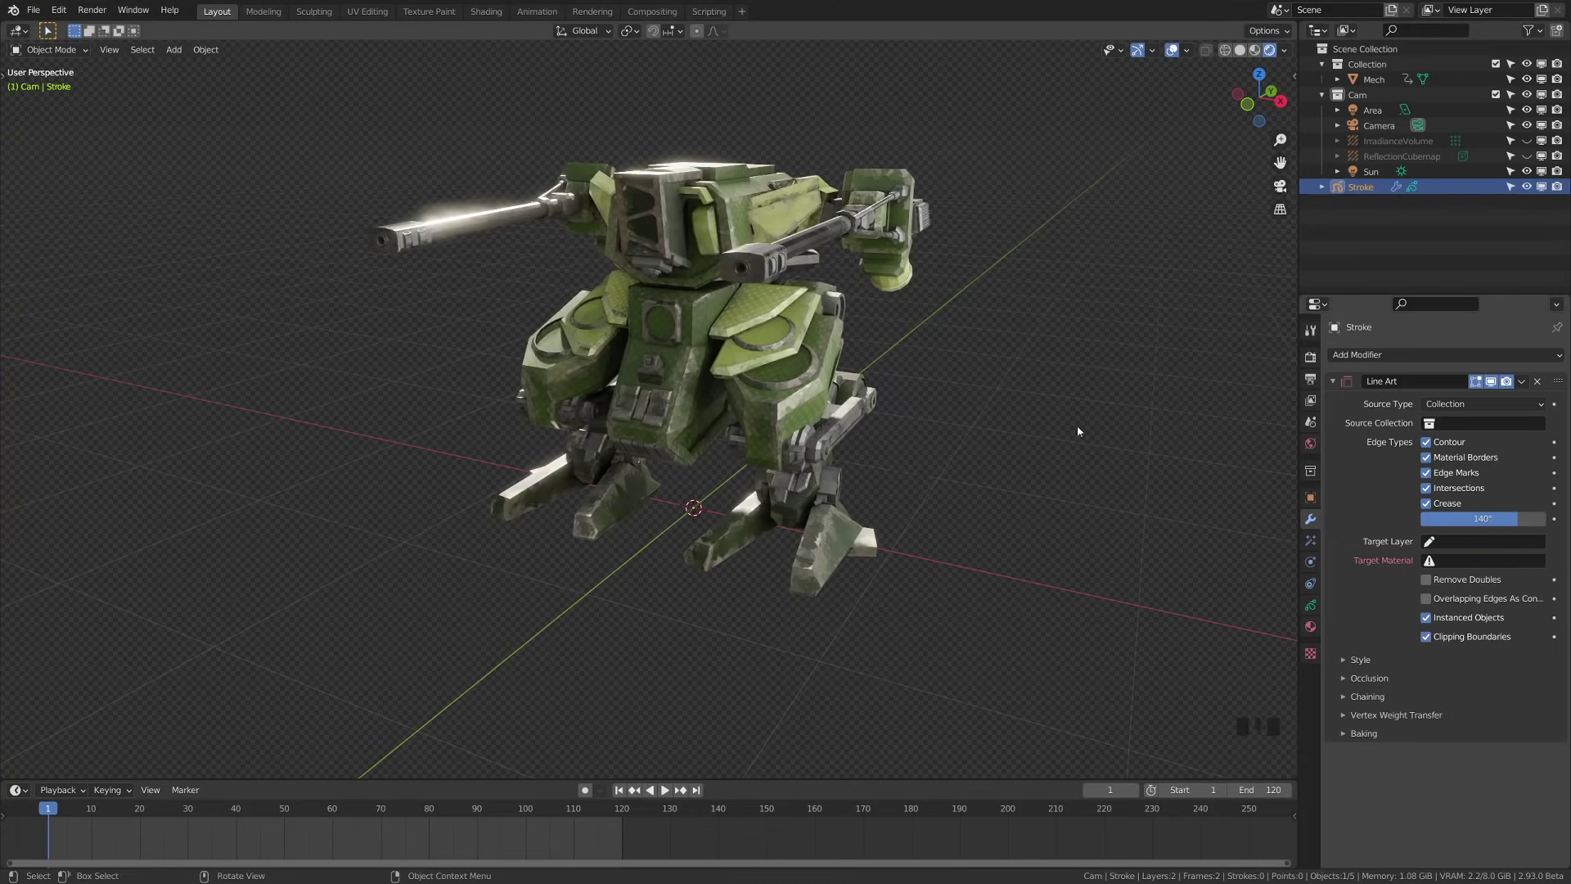
{"action": "left_click_drag", "start_coordinate": [928, 392], "coordinate": [1161, 448]}
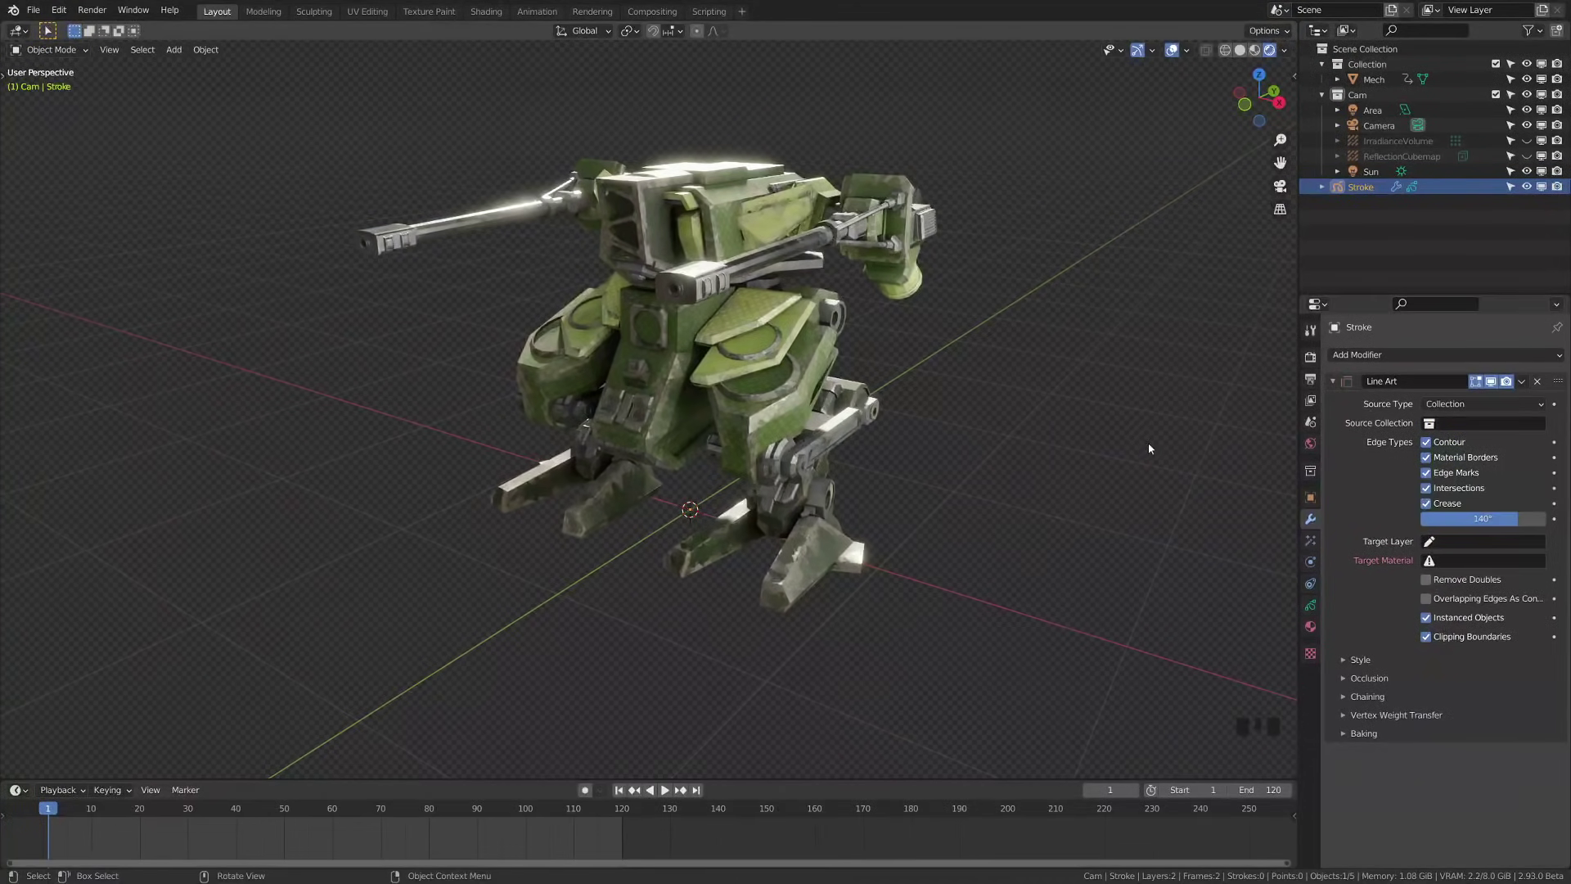
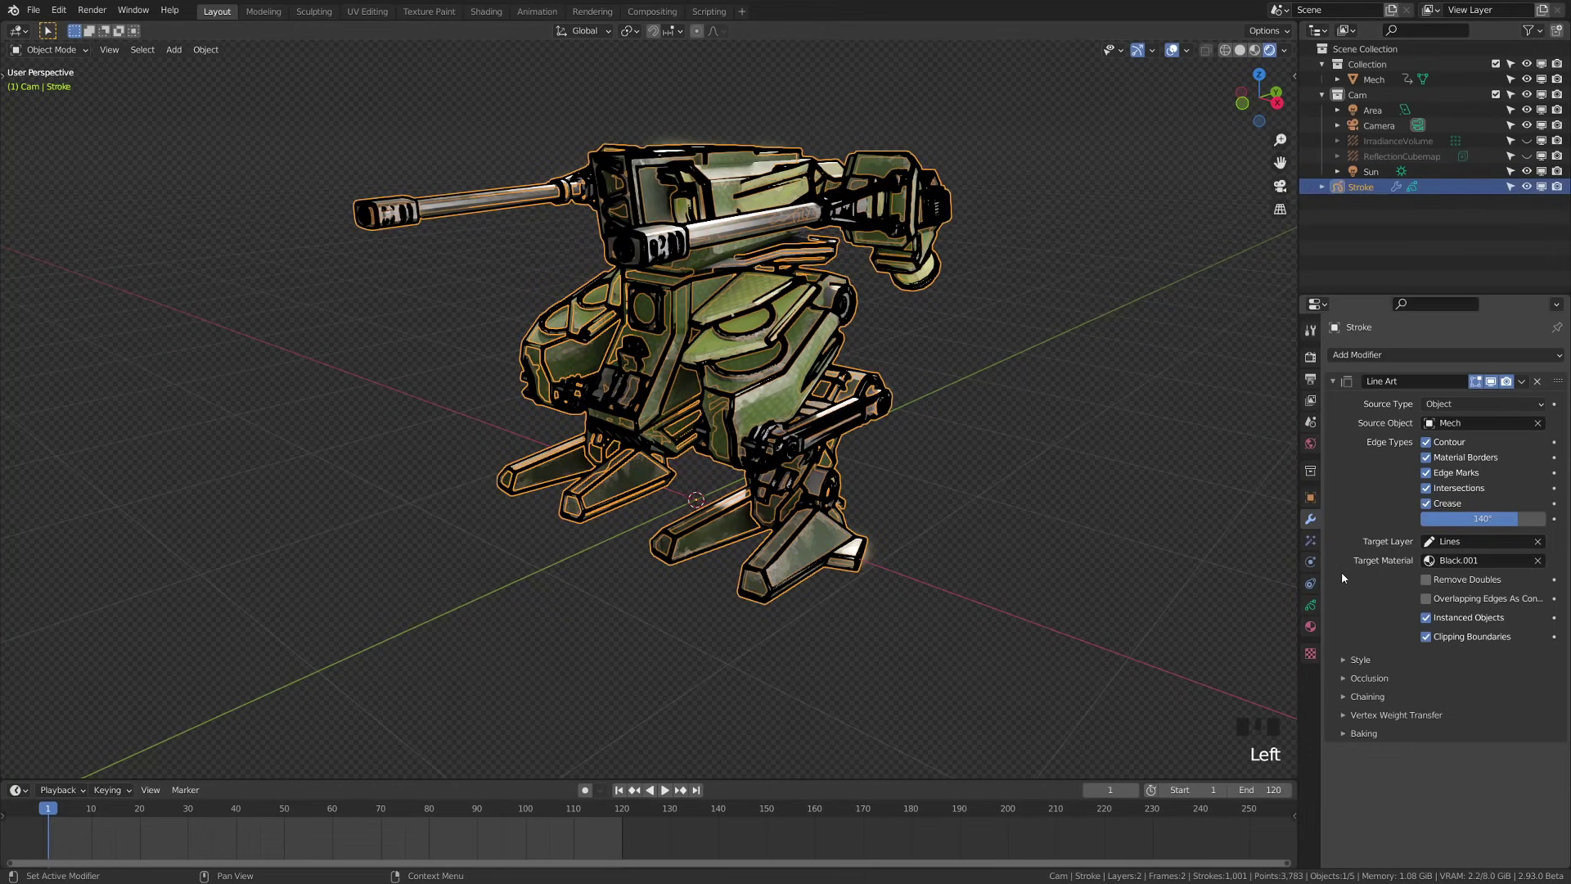
{"action": "left_click", "coordinate": [1316, 631]}
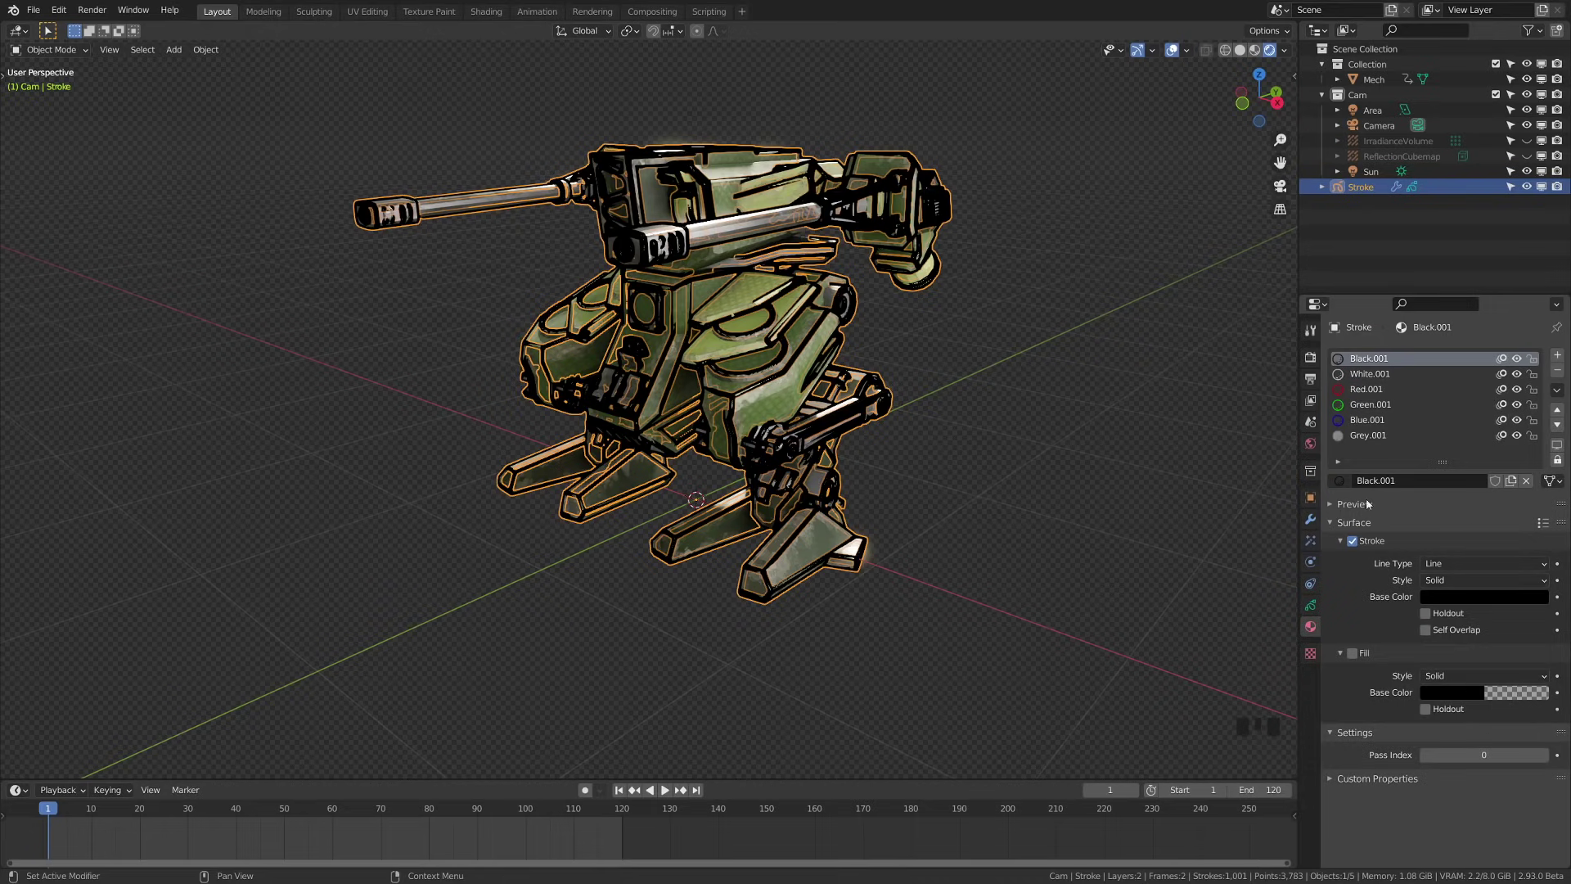
{"action": "left_click_drag", "start_coordinate": [866, 480], "coordinate": [1398, 359]}
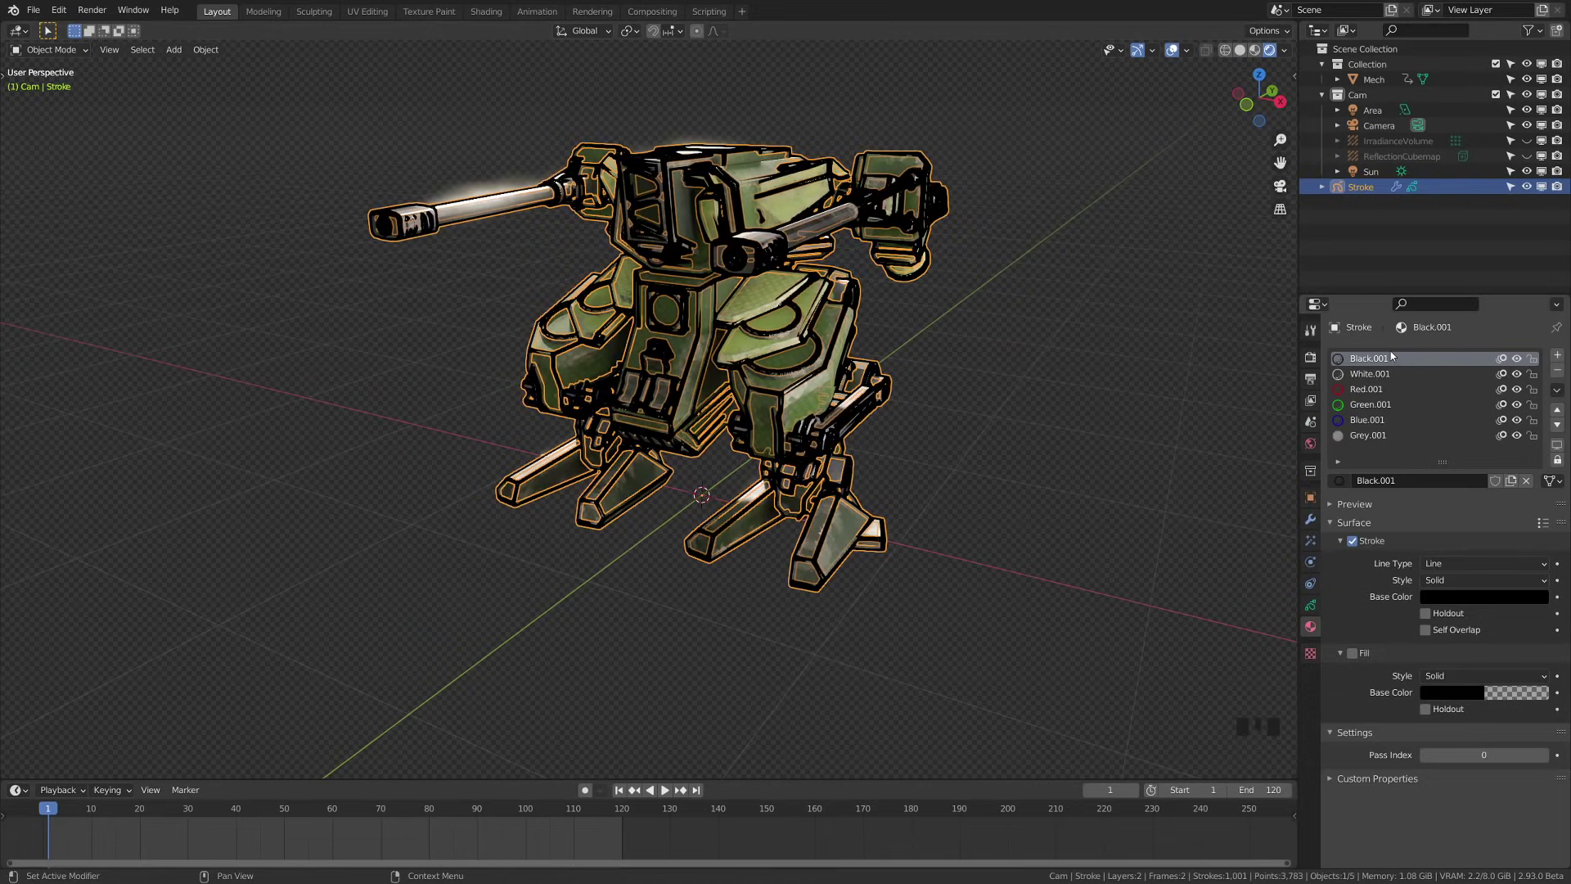
{"action": "left_click", "coordinate": [1312, 521]}
{"action": "left_click_drag", "start_coordinate": [936, 363], "coordinate": [940, 382]}
{"action": "left_click_drag", "start_coordinate": [934, 405], "coordinate": [818, 350]}
{"action": "key", "text": "a"}
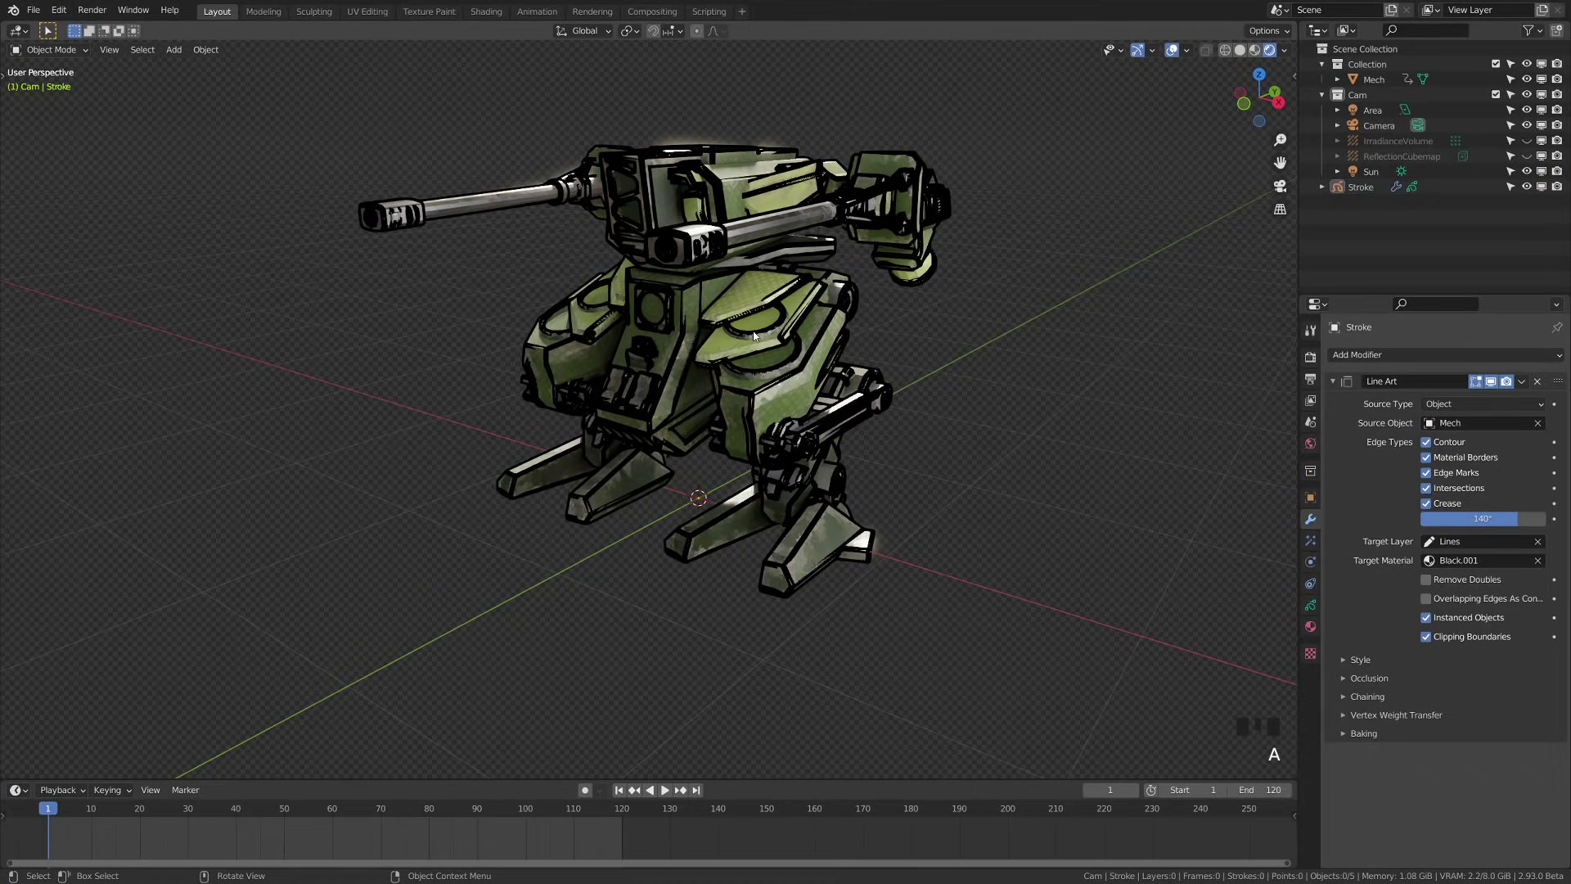
{"action": "scroll", "scroll_direction": "up", "scroll_amount": 3}
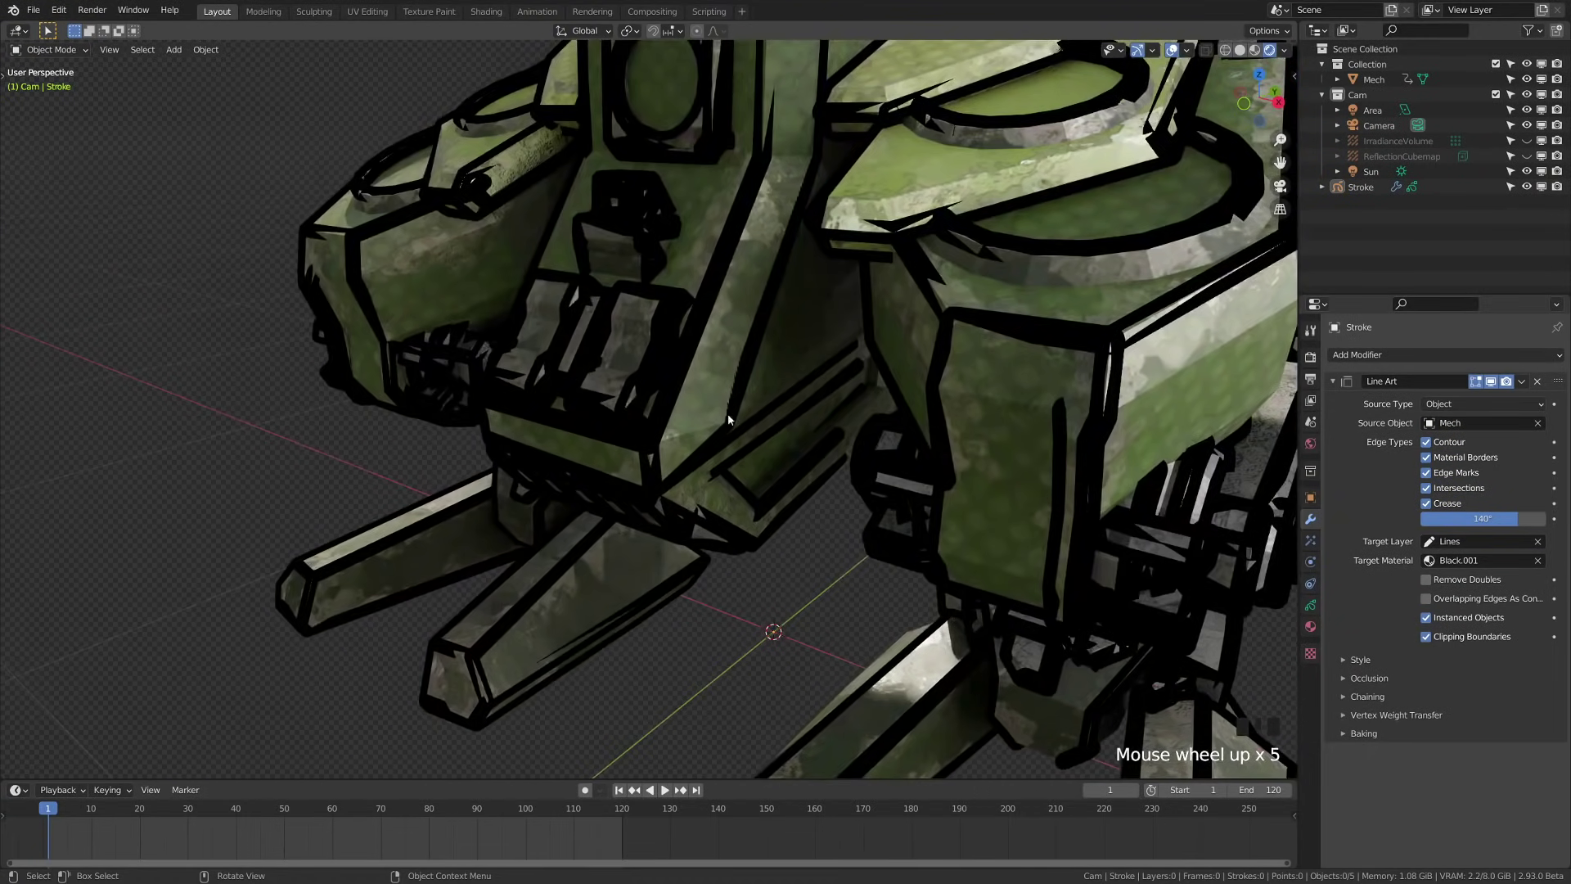
{"action": "scroll", "scroll_direction": "down", "scroll_amount": 3}
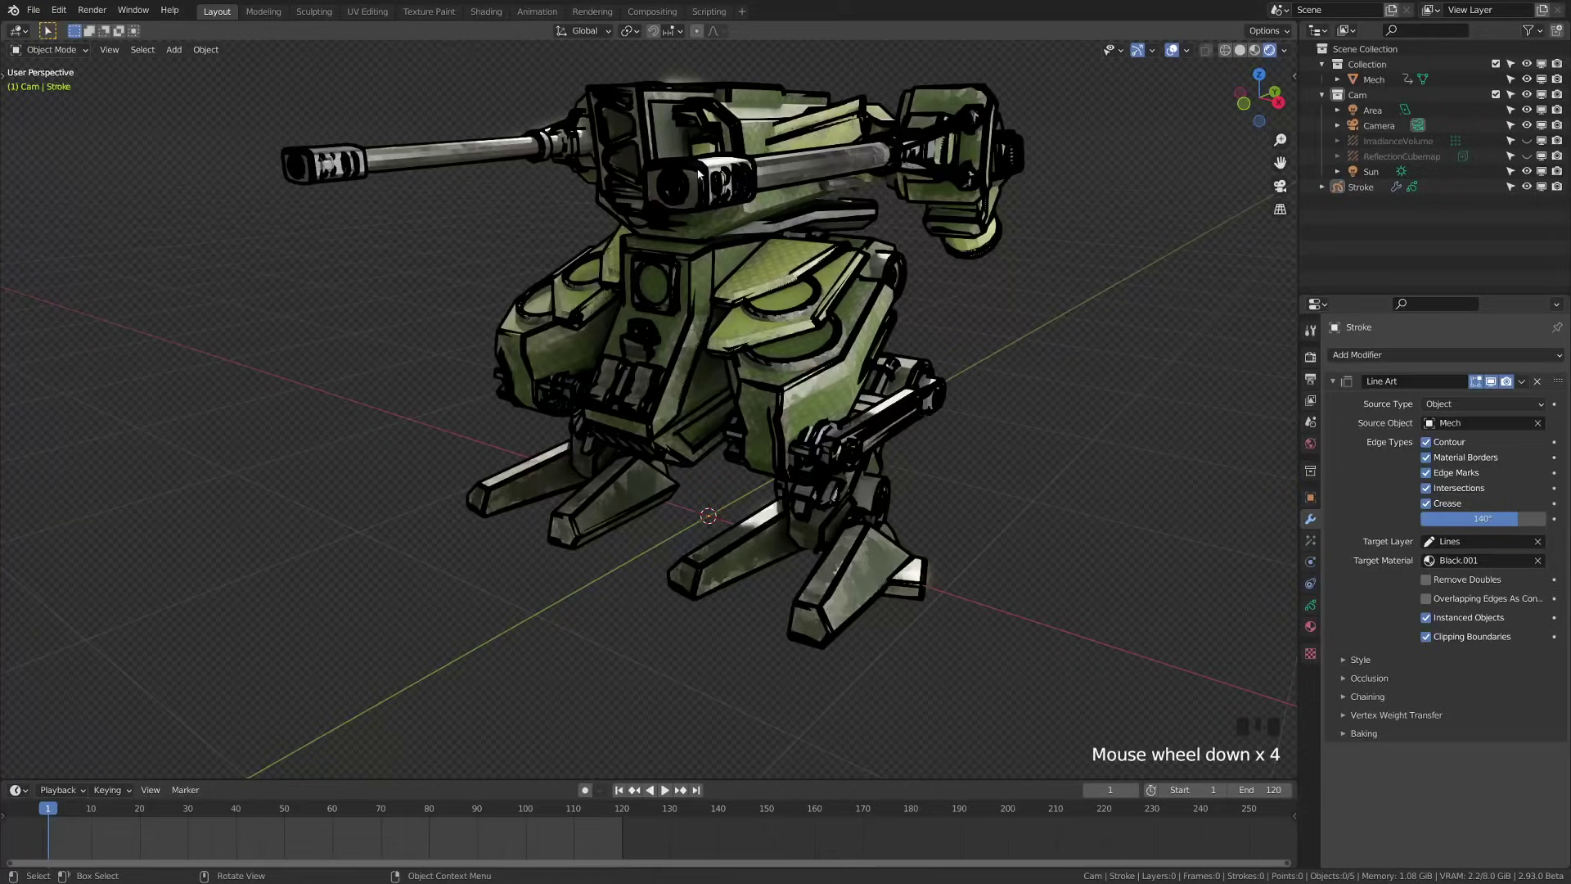
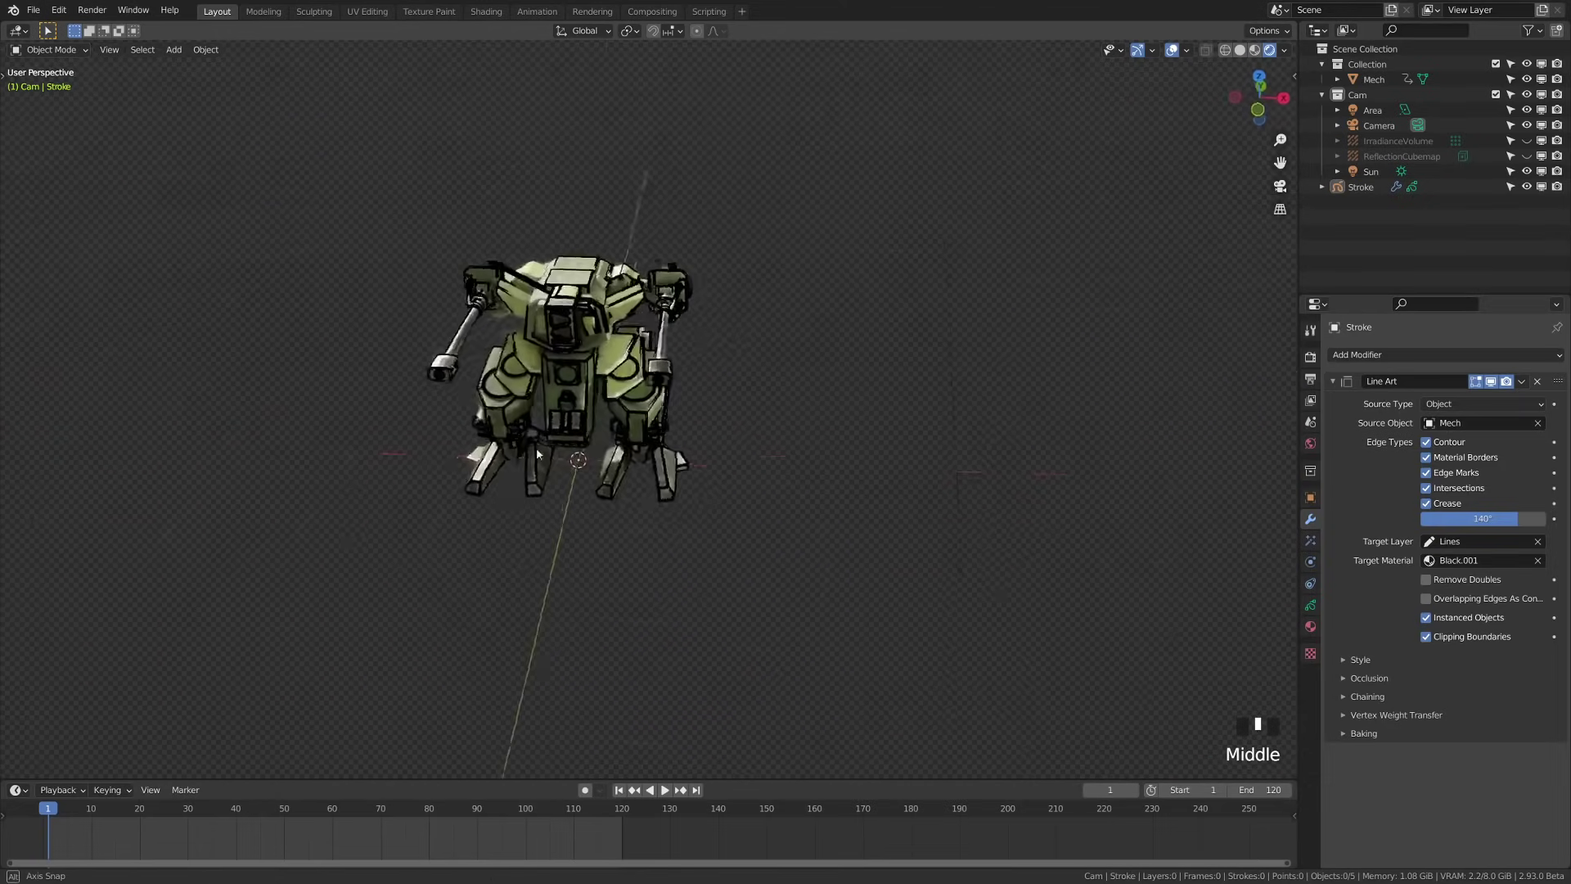
- Select the camera and move it closer to the mech with G
{"action": "scroll", "scroll_direction": "down", "scroll_amount": 3}
{"action": "left_click_drag", "start_coordinate": [868, 413], "coordinate": [977, 213]}
{"action": "left_click", "coordinate": [977, 214]}
{"action": "key", "text": "g"}
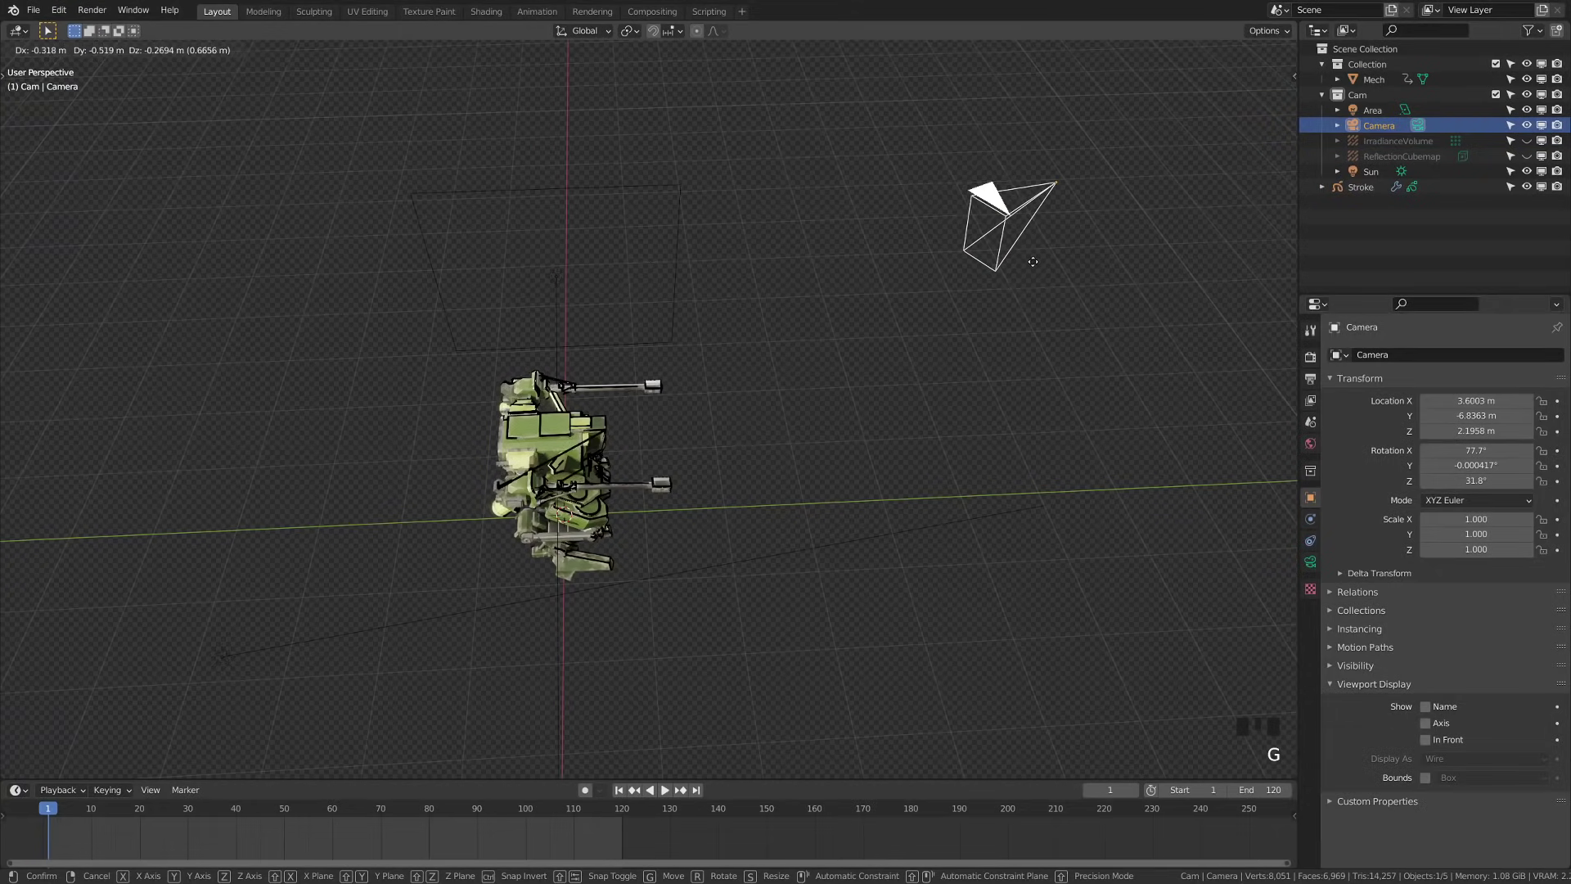
{"action": "left_click_drag", "start_coordinate": [983, 315], "coordinate": [551, 393]}
- Zoom back in on the mech and reselect the Stroke object
{"action": "scroll", "scroll_direction": "up", "scroll_amount": 3}
{"action": "left_click_drag", "start_coordinate": [603, 403], "coordinate": [701, 437]}
{"action": "scroll", "scroll_direction": "up", "scroll_amount": 3}
{"action": "left_click_drag", "start_coordinate": [788, 468], "coordinate": [1367, 192]}
{"action": "left_click", "coordinate": [1367, 192]}
{"action": "left_click_drag", "start_coordinate": [825, 478], "coordinate": [1421, 575]}
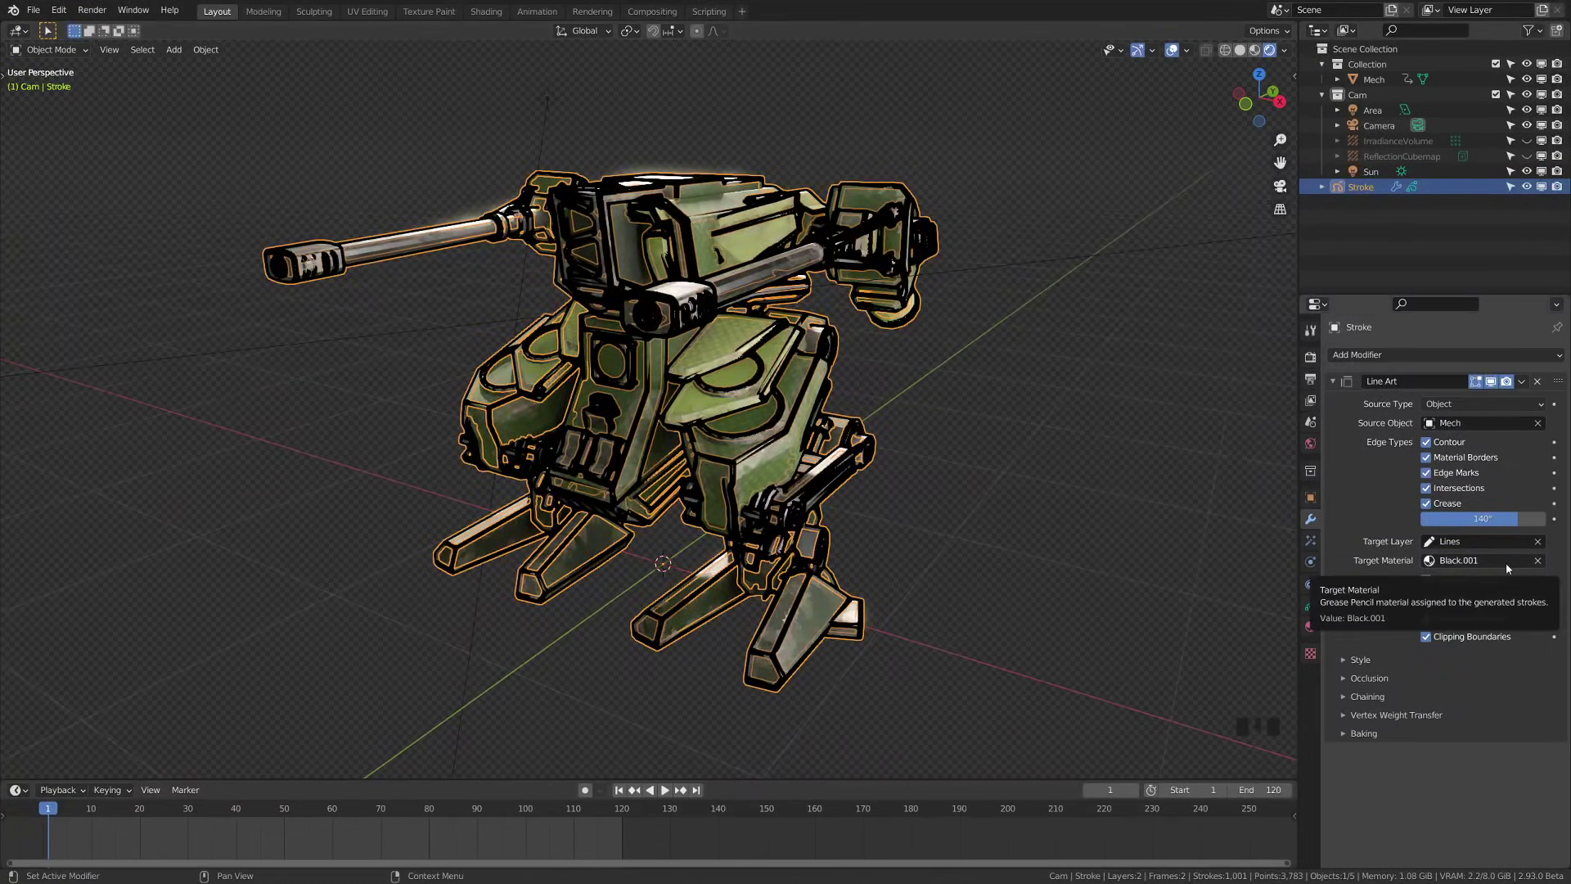
- Switch to the camera view (Numpad 0) to frame the outlined mech close up
{"action": "left_click_drag", "start_coordinate": [1357, 663], "coordinate": [648, 406]}
{"action": "left_click_drag", "start_coordinate": [648, 407], "coordinate": [672, 409]}
{"action": "key", "text": "KP_0"}
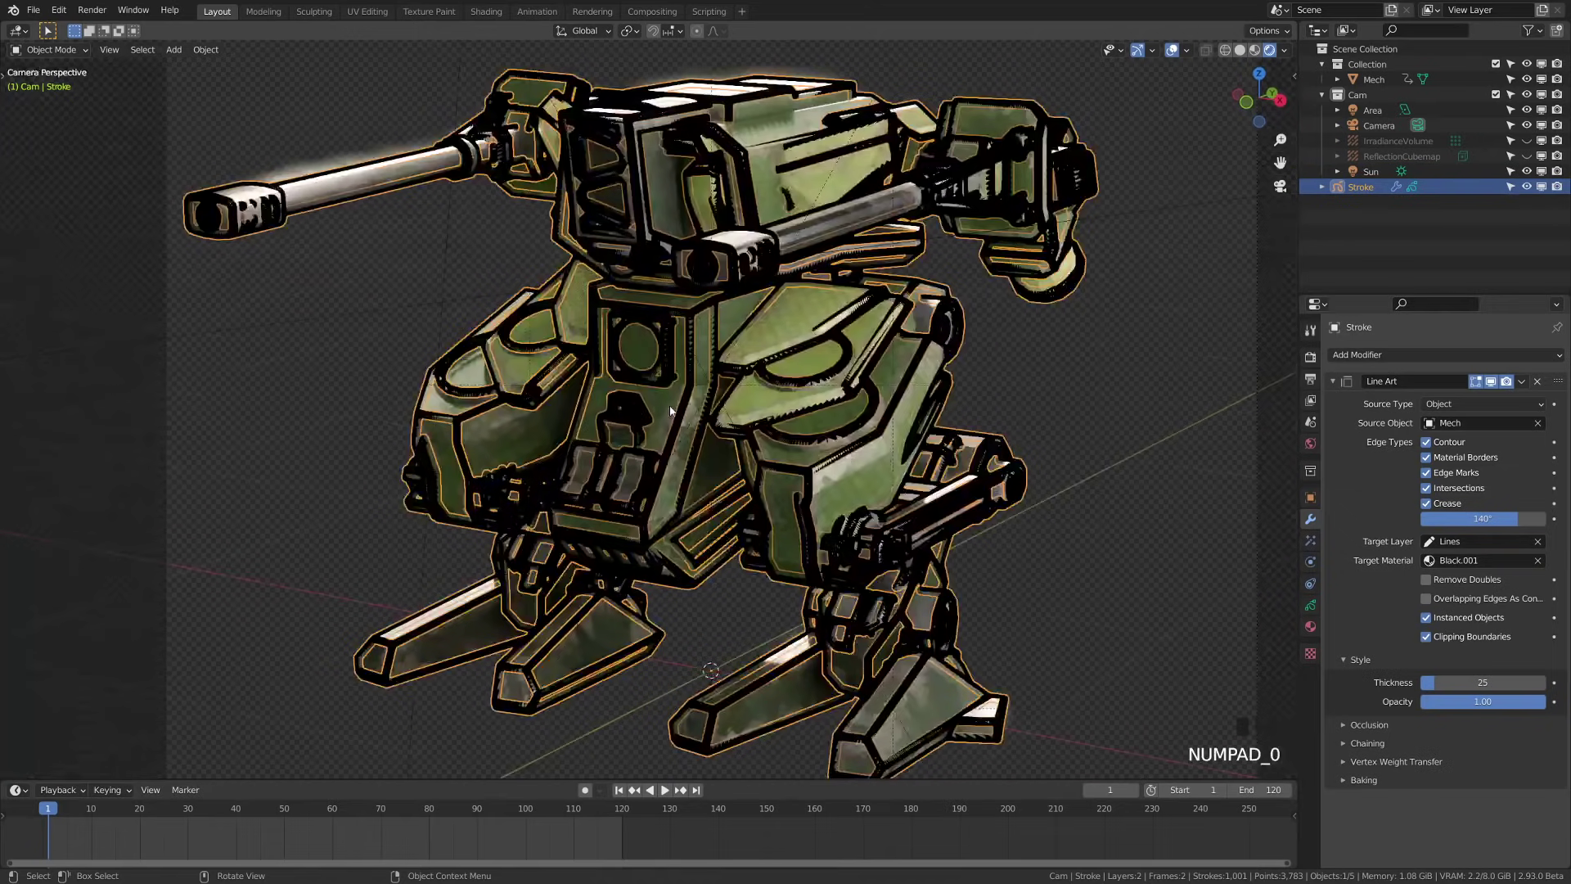
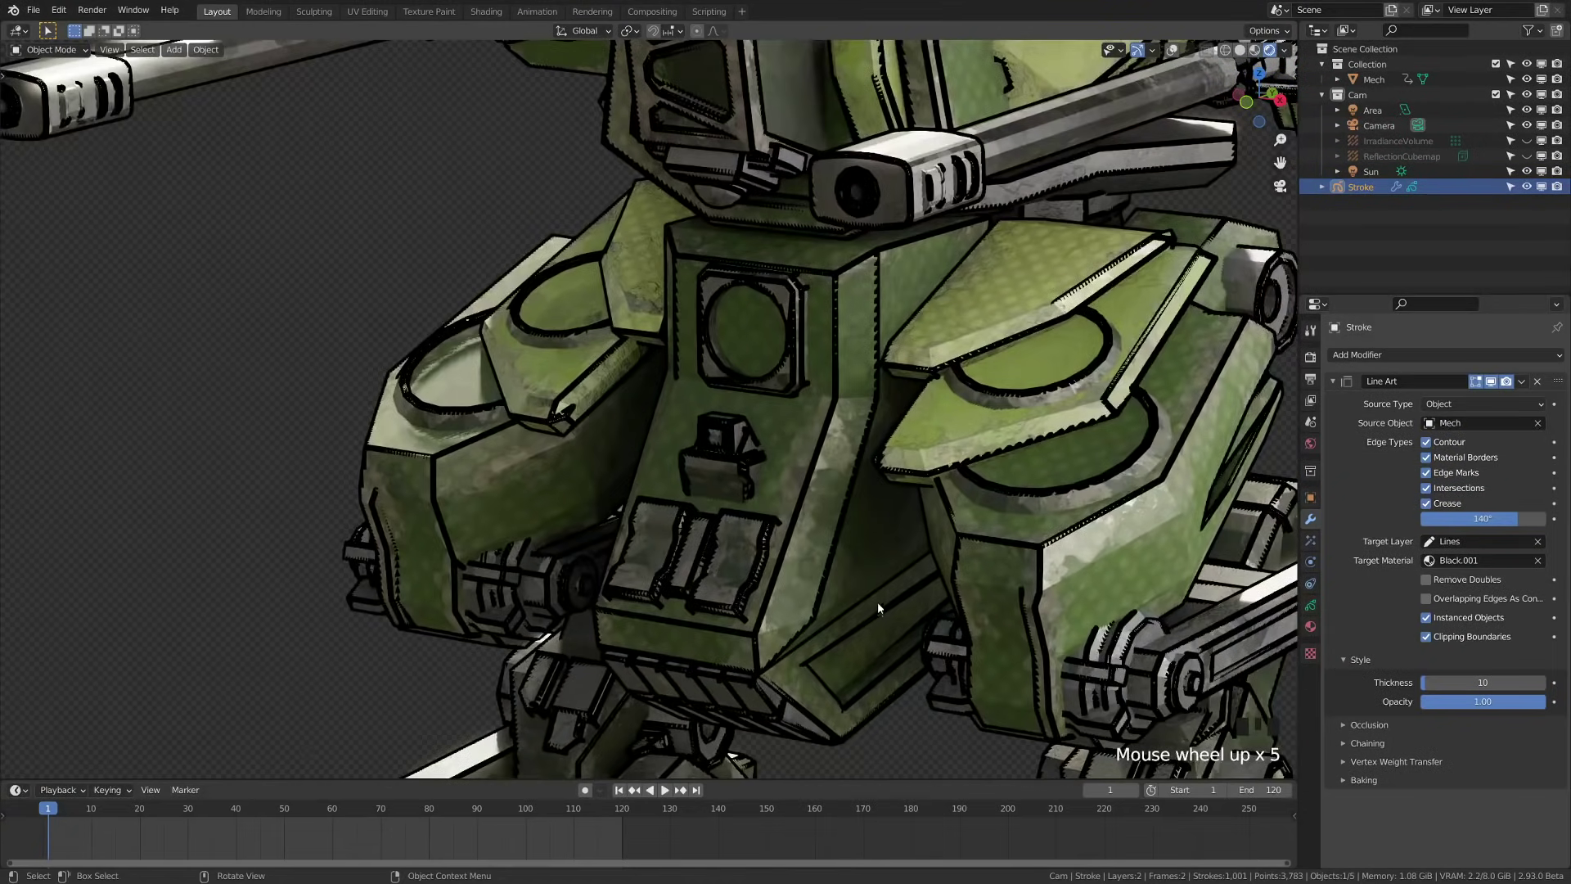
{"action": "left_click_drag", "start_coordinate": [1018, 512], "coordinate": [894, 530]}
{"action": "scroll", "scroll_direction": "up", "scroll_amount": 3}
{"action": "middle_click", "coordinate": [956, 523]}
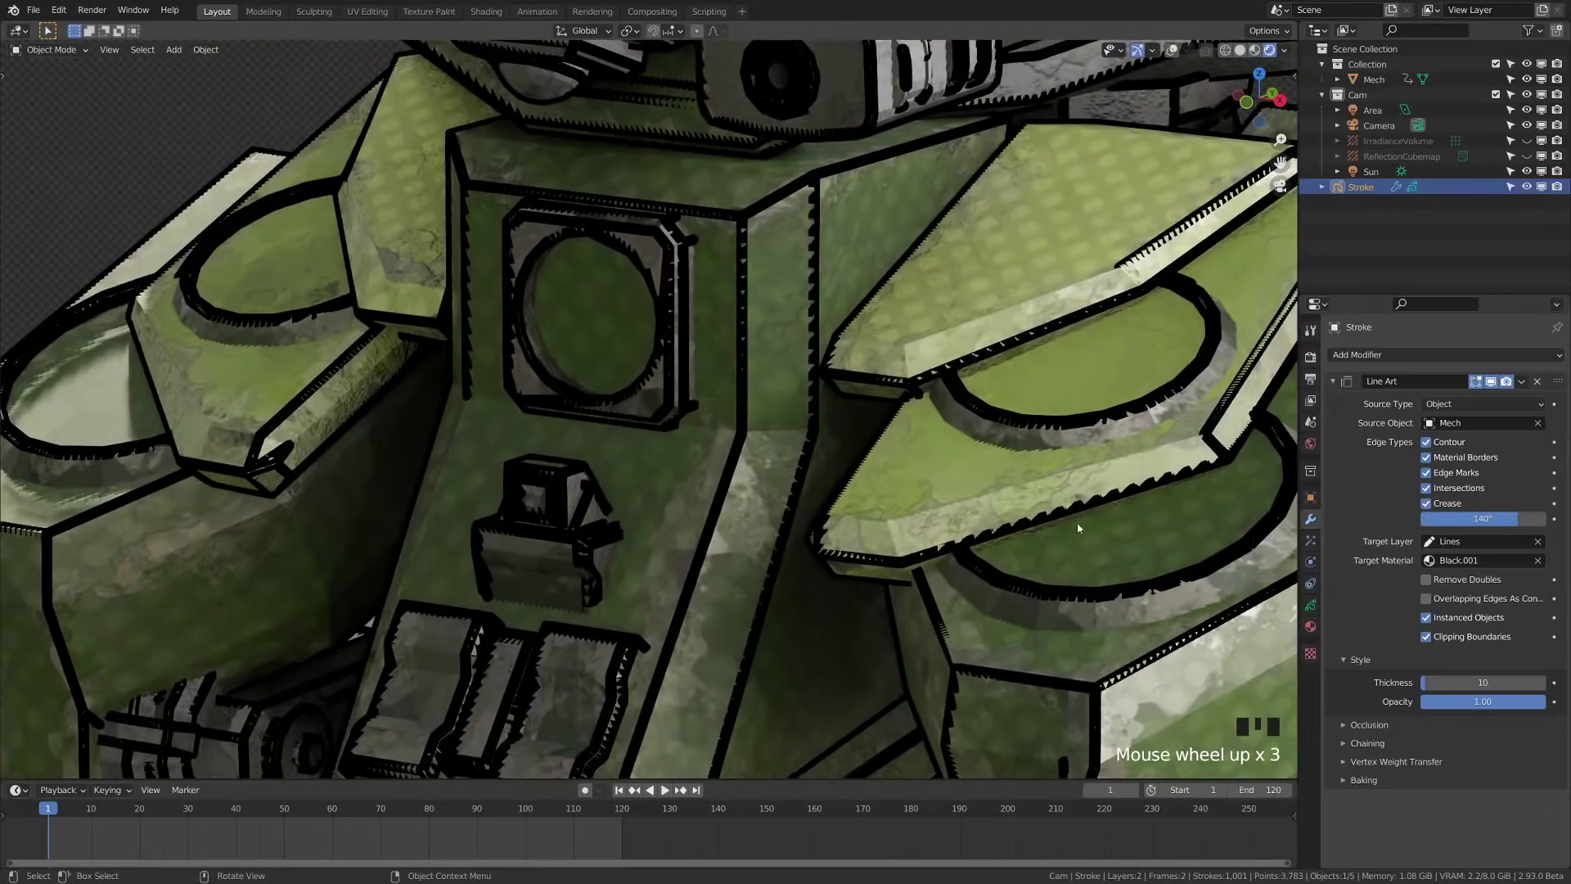
{"action": "left_click_drag", "start_coordinate": [793, 591], "coordinate": [961, 70]}
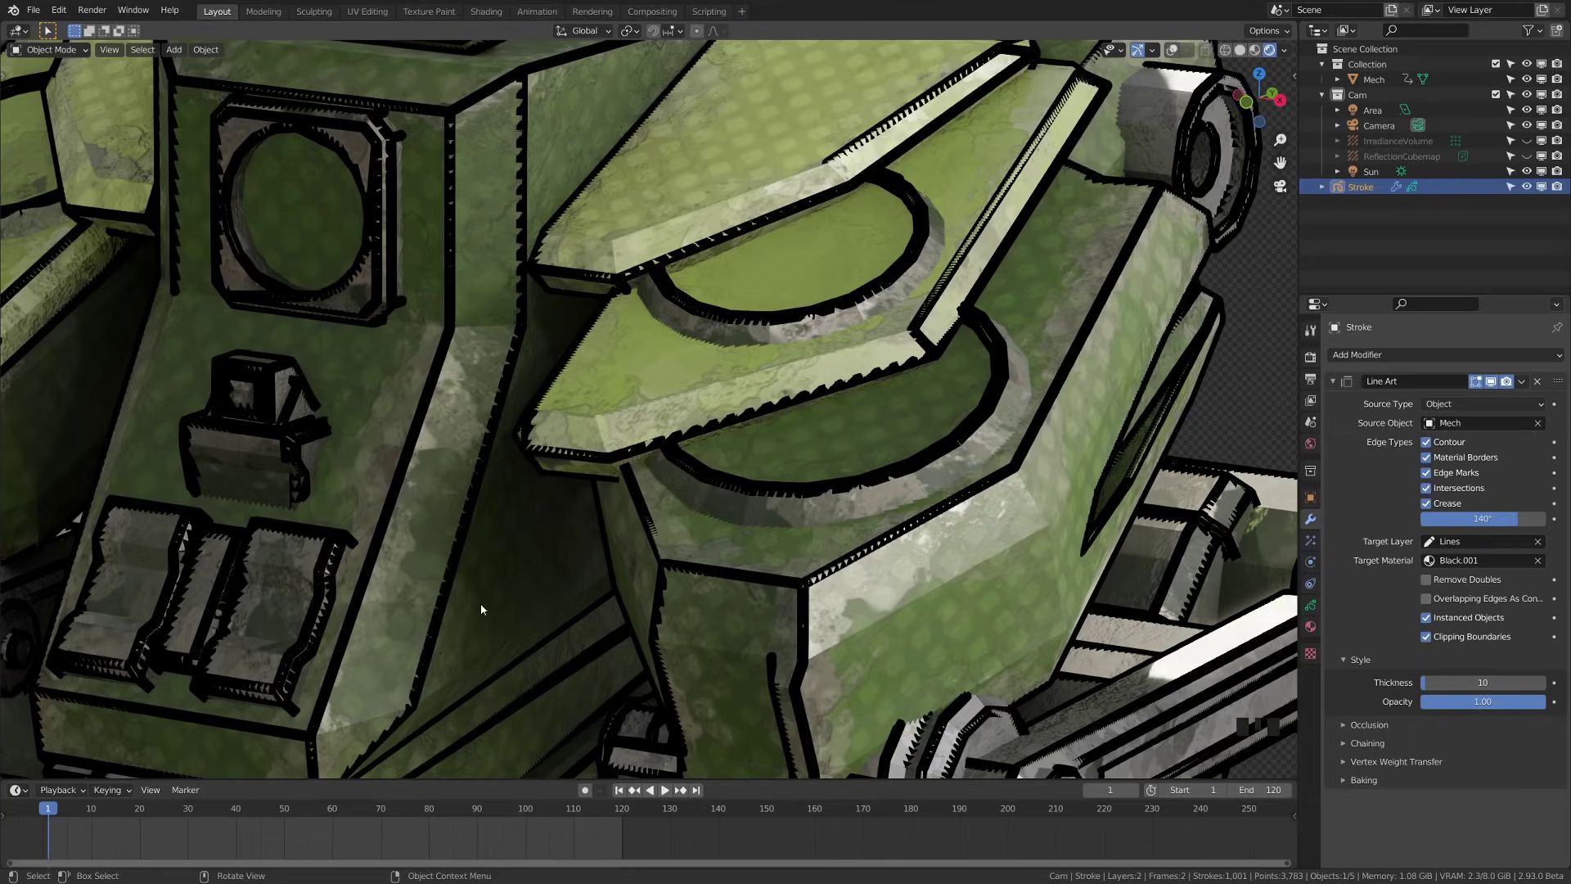
{"action": "scroll", "scroll_direction": "down", "scroll_amount": 3}
{"action": "left_click_drag", "start_coordinate": [568, 521], "coordinate": [1351, 196]}
{"action": "left_click", "coordinate": [1352, 197]}
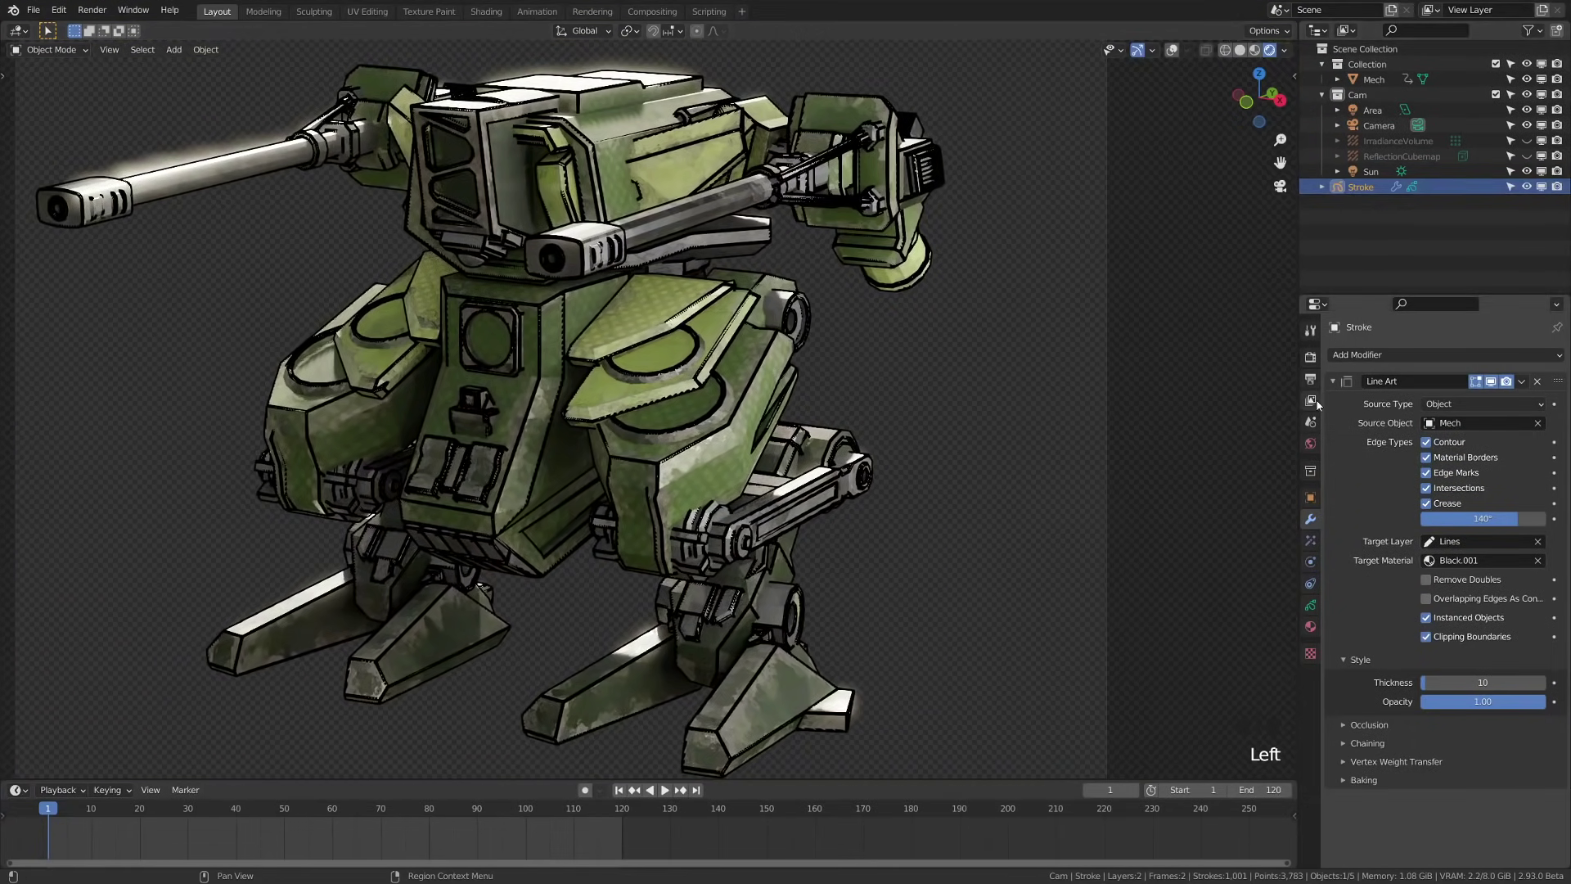
- Show the Stroke object's Object Properties transform values and zoom in on the mech's chest
{"action": "left_click", "coordinate": [1313, 505]}
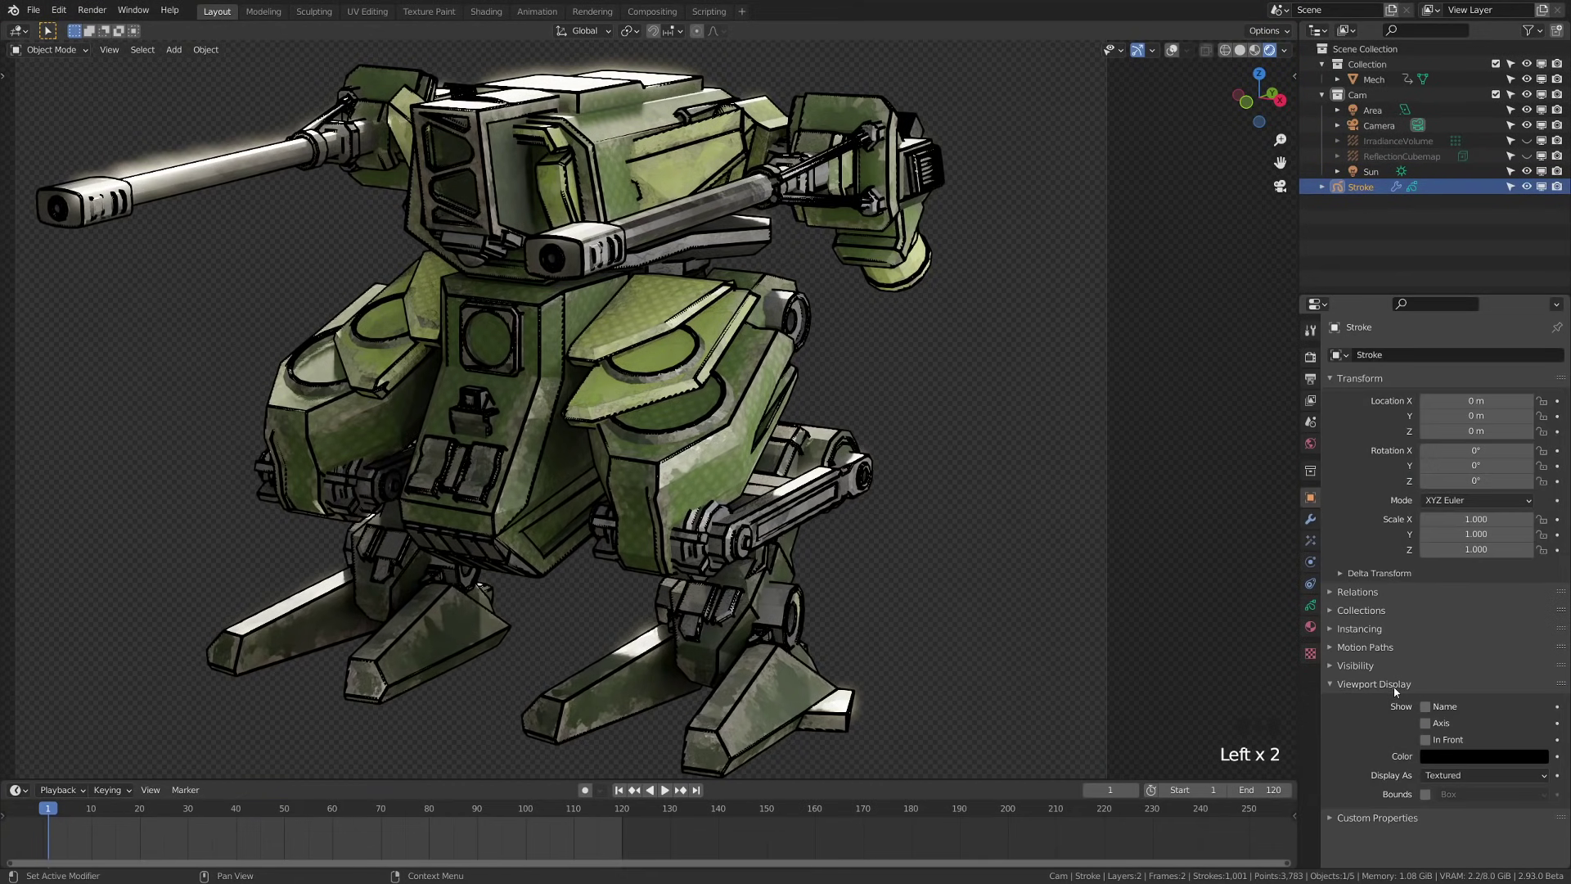
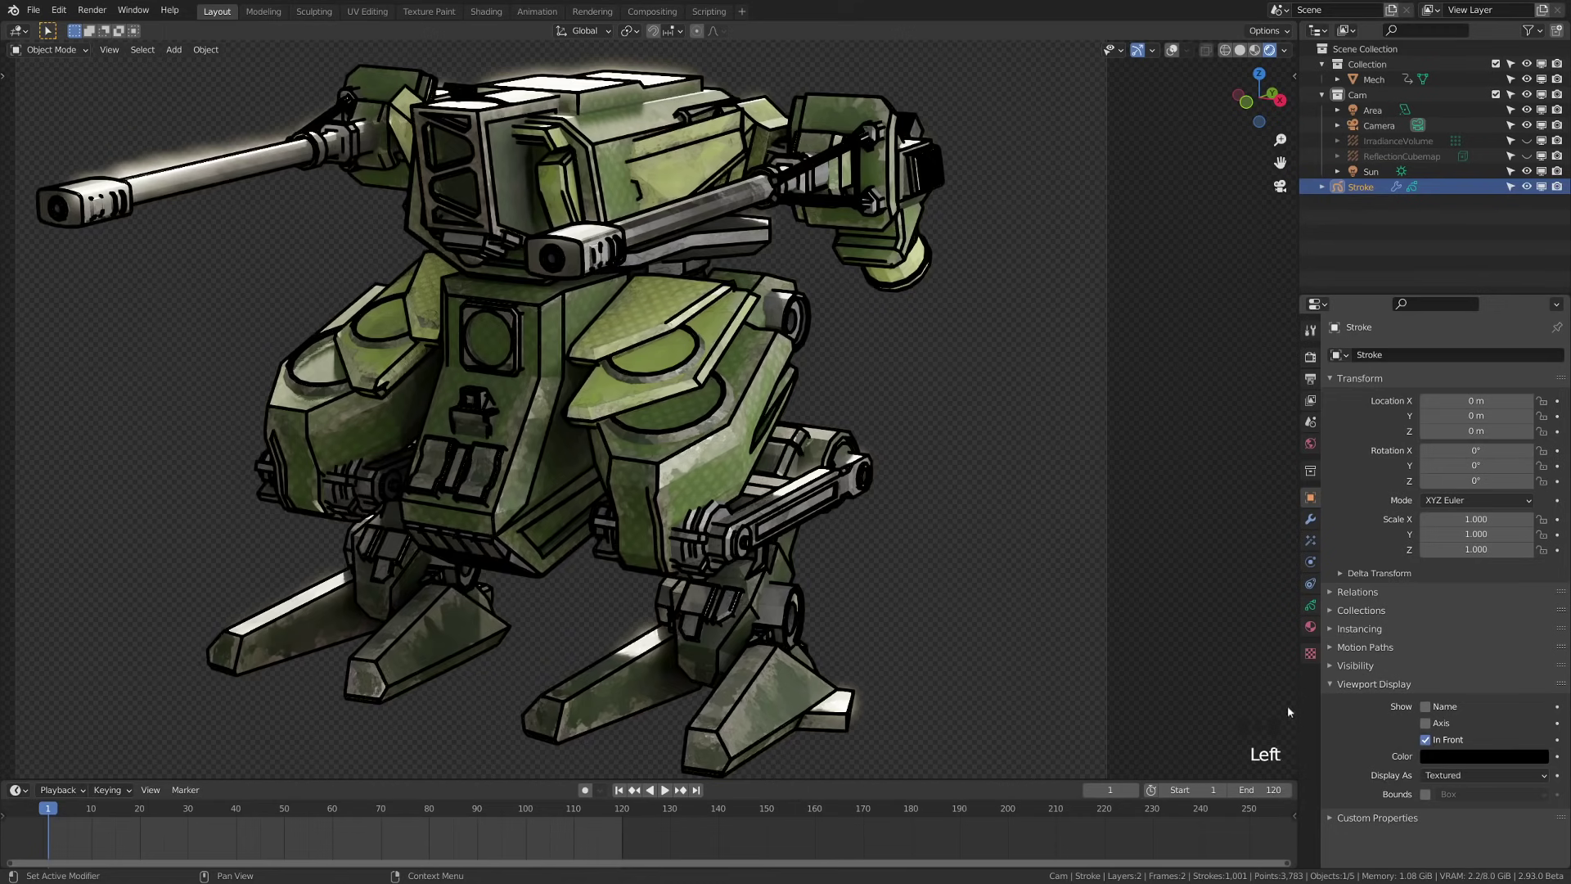
{"action": "scroll", "scroll_direction": "up", "scroll_amount": 3}
{"action": "middle_click", "coordinate": [754, 453]}
{"action": "left_click_drag", "start_coordinate": [638, 613], "coordinate": [941, 317]}
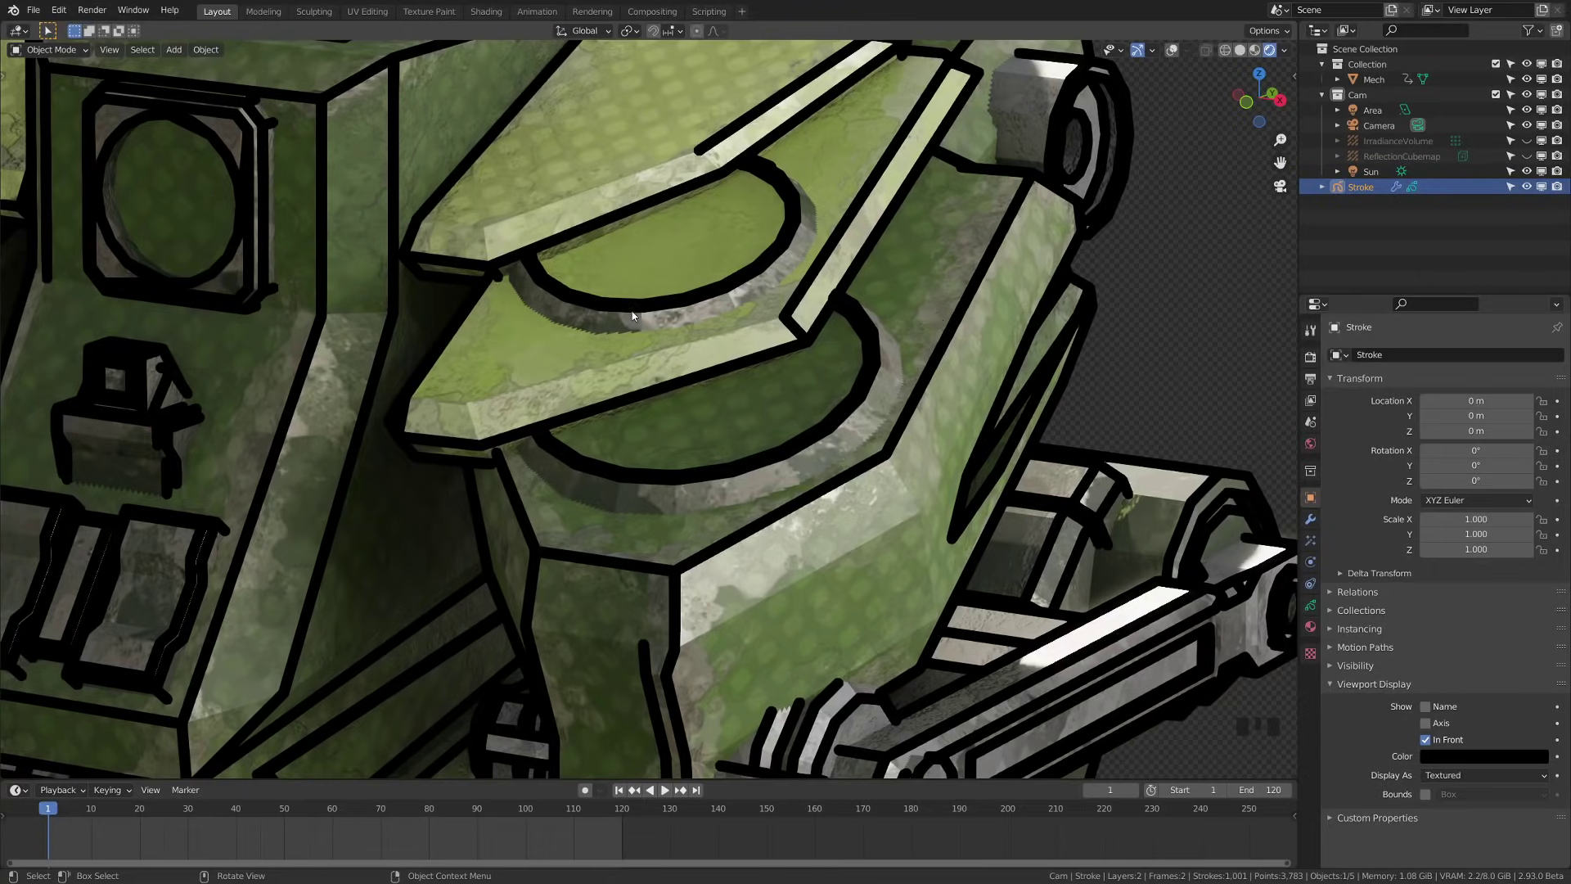